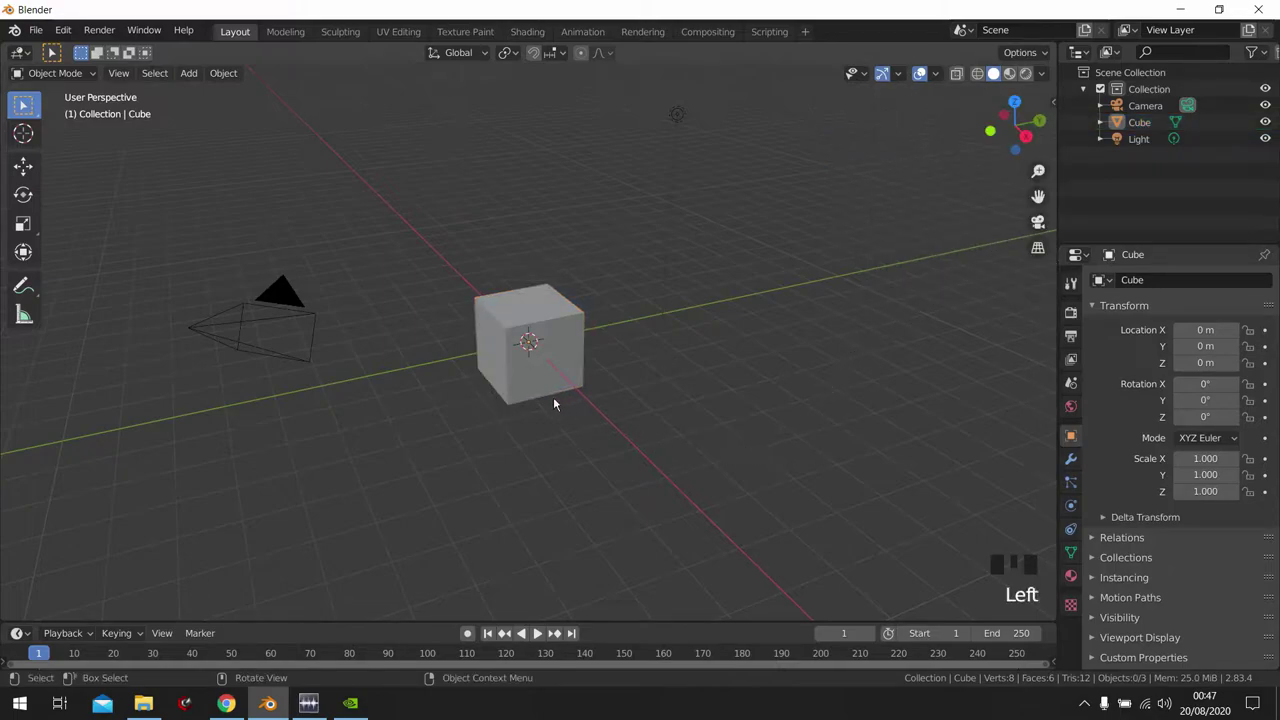
- Delete the default cube and bring up the Add menu to insert a reference image
click(546, 371)
key(x)
key(shift+a)
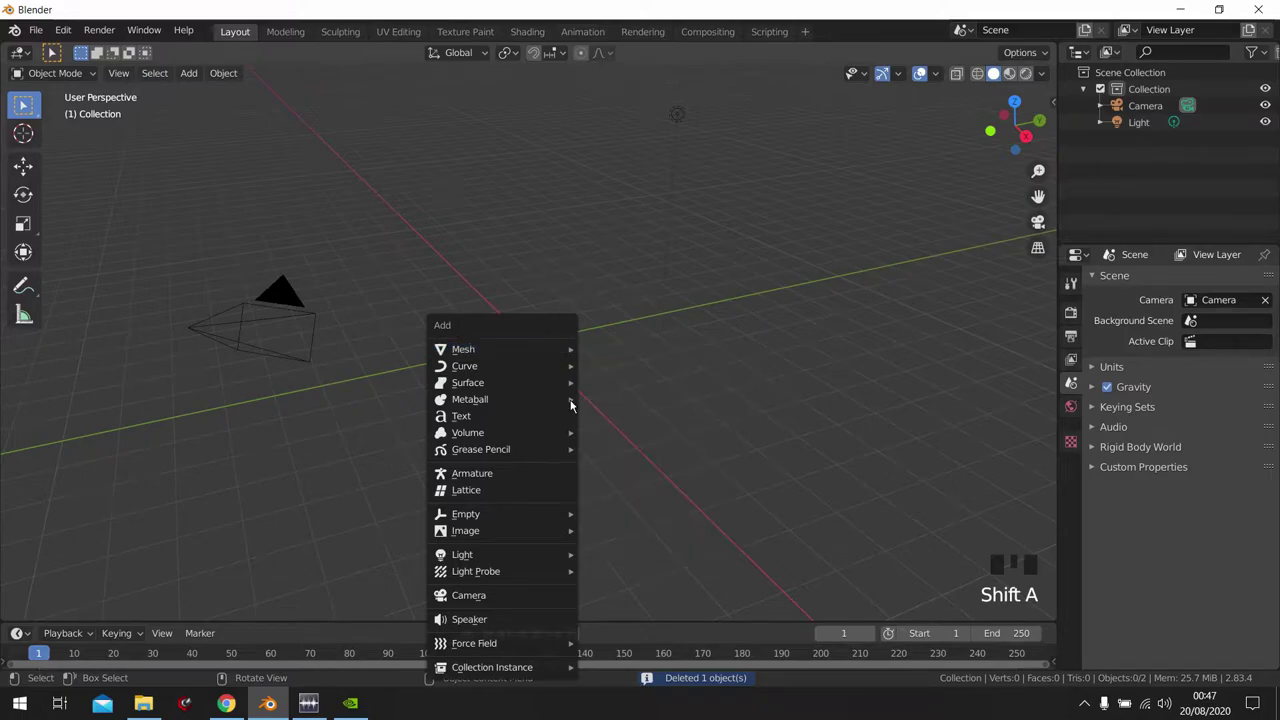
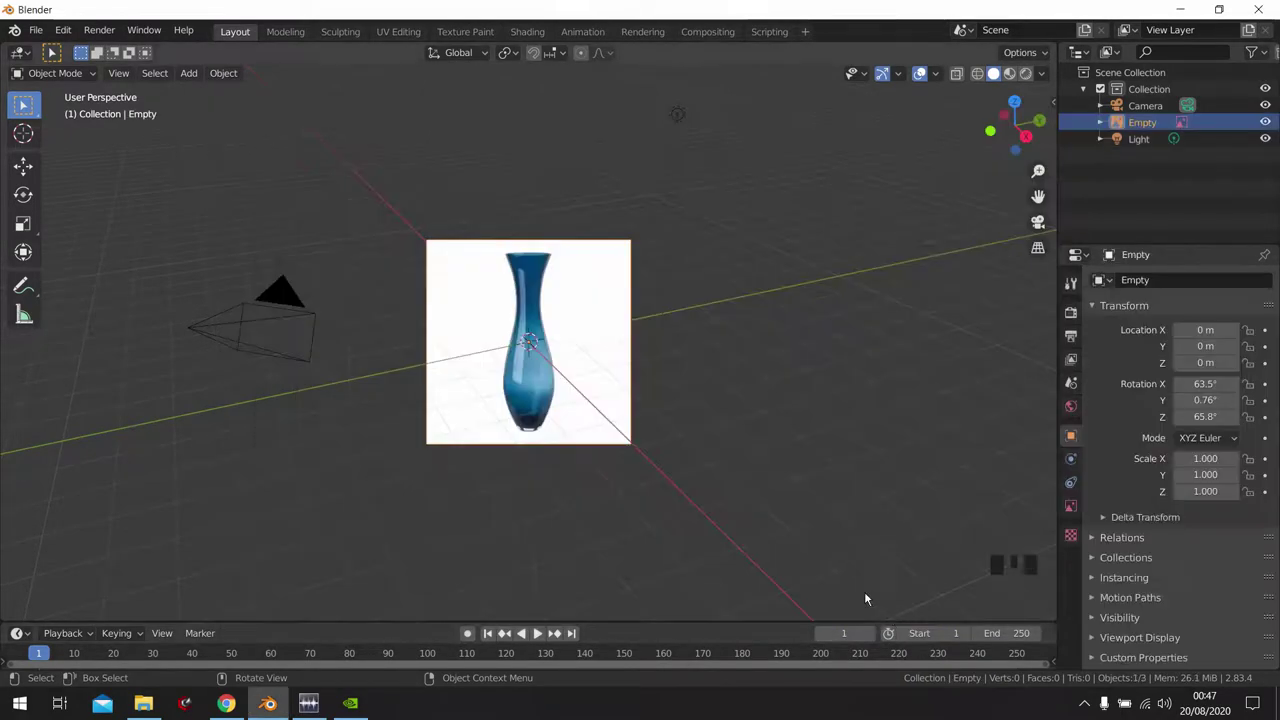
- Place the blue vase photo as a reference image and tip it toward upright in top view
drag(588, 384, 577, 446)
key(KP_7)
scroll(up, 3)
key(r)
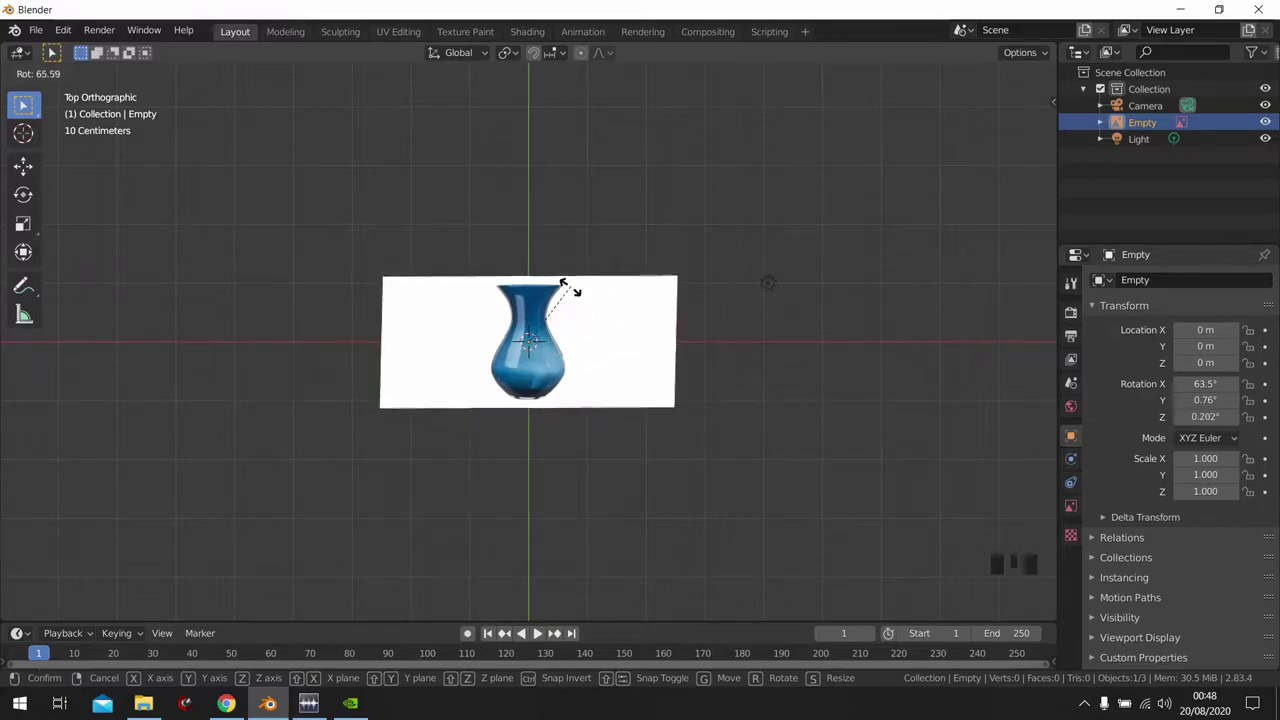
key(r)
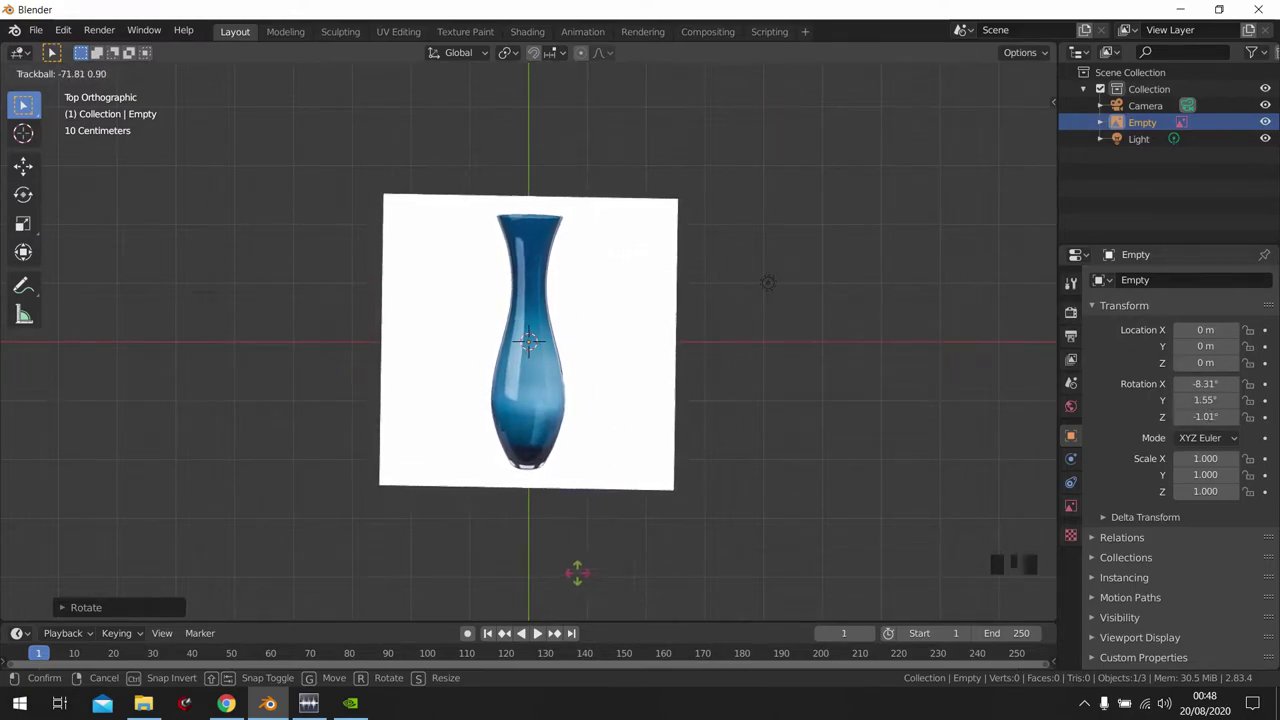
scroll(up, 3)
drag(589, 577, 569, 454)
- Rotate the reference image in top view until the vase stands vertical and confirm
key(r)
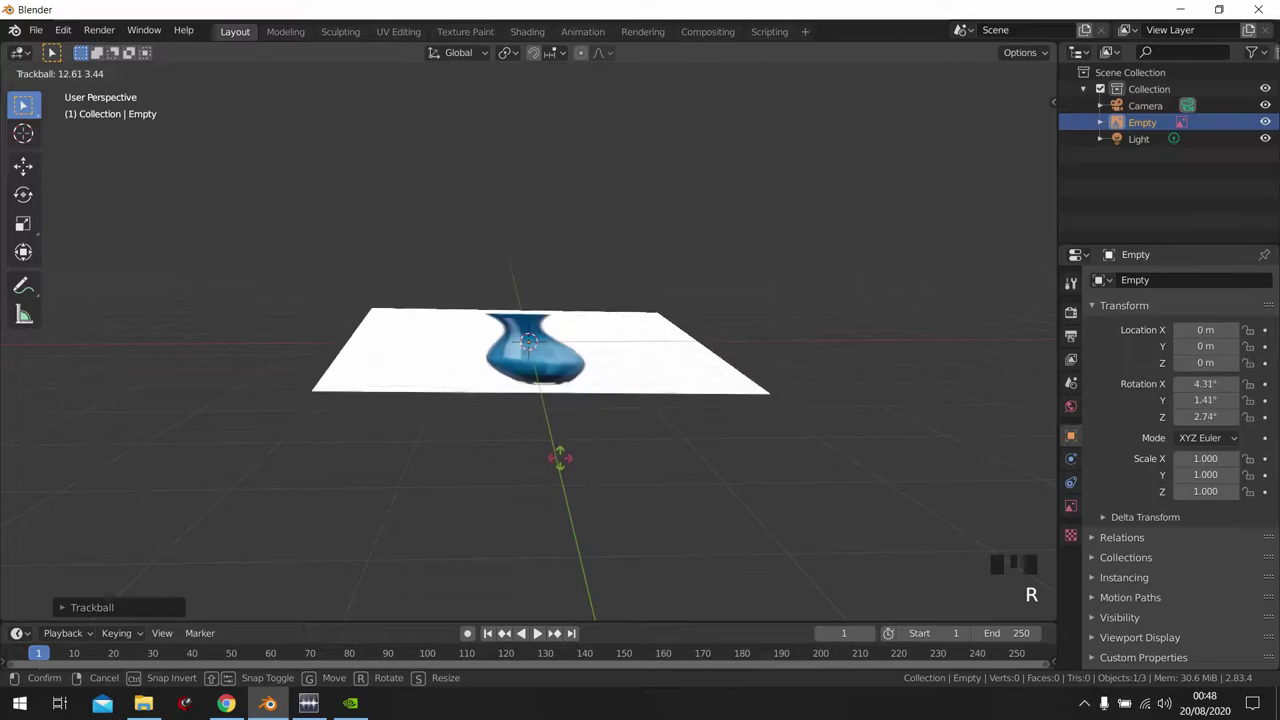
drag(566, 460, 723, 447)
key(r)
key(KP_7)
key(r)
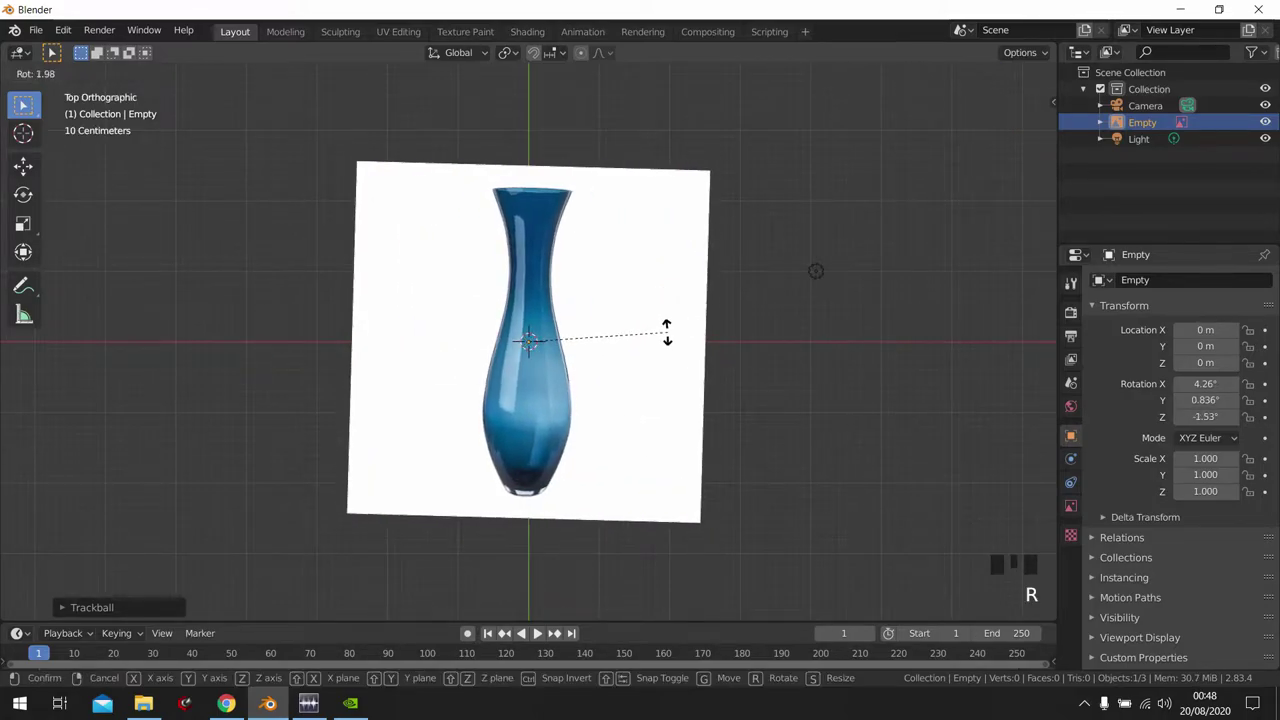
scroll(up, 3)
drag(580, 341, 836, 341)
click(836, 341)
- Add a cylinder, shrink it and move it down onto the vase's lower body
key(shift+a)
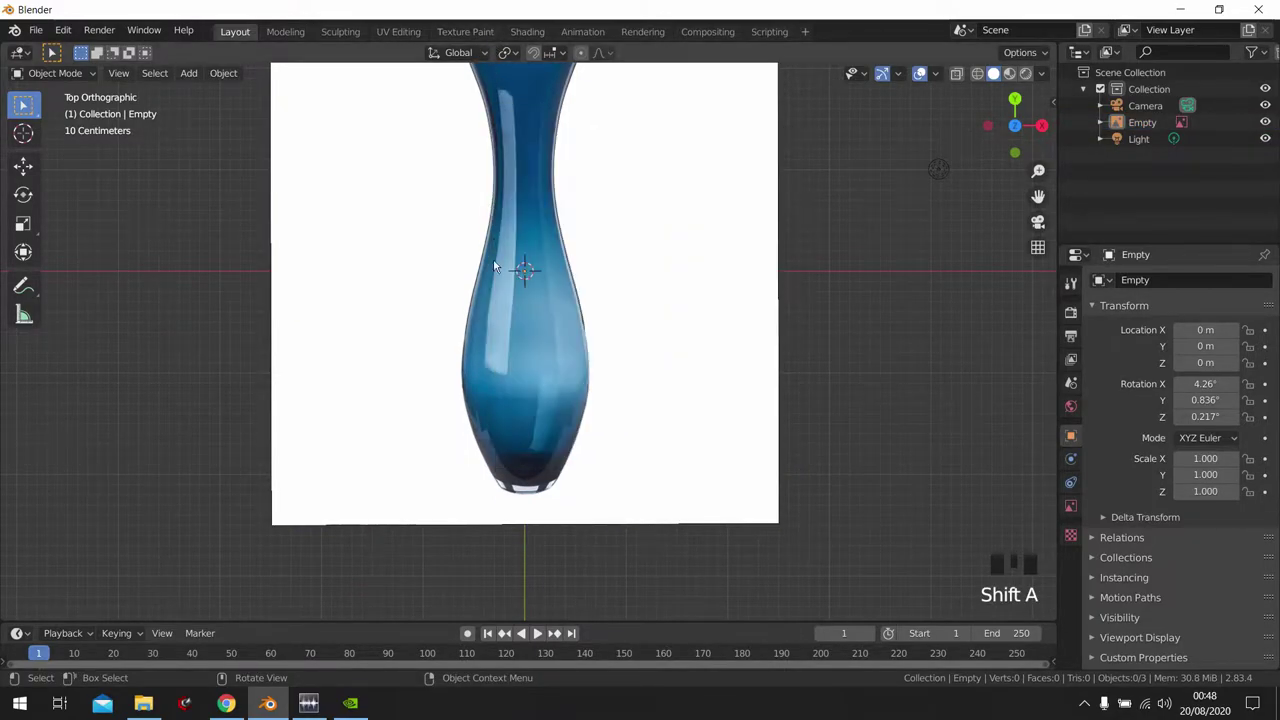
key(shift+a)
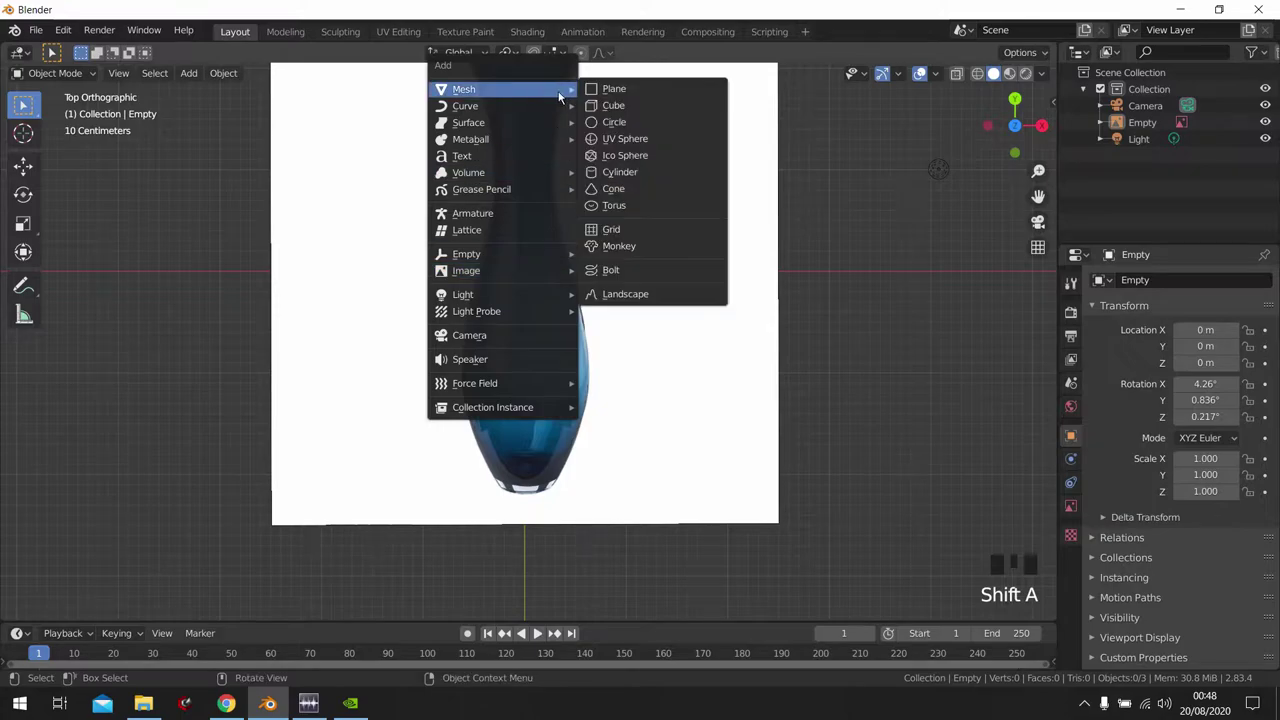
key(r)
key(s)
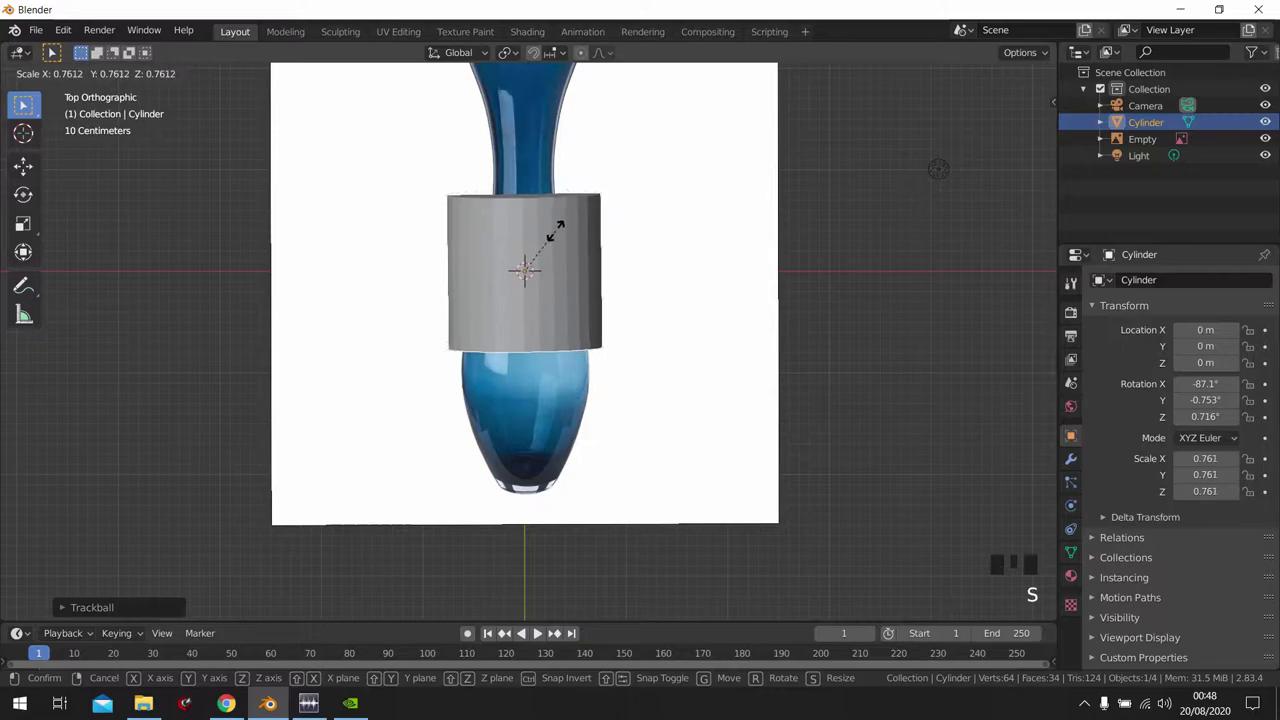
key(g)
drag(31, 176, 595, 391)
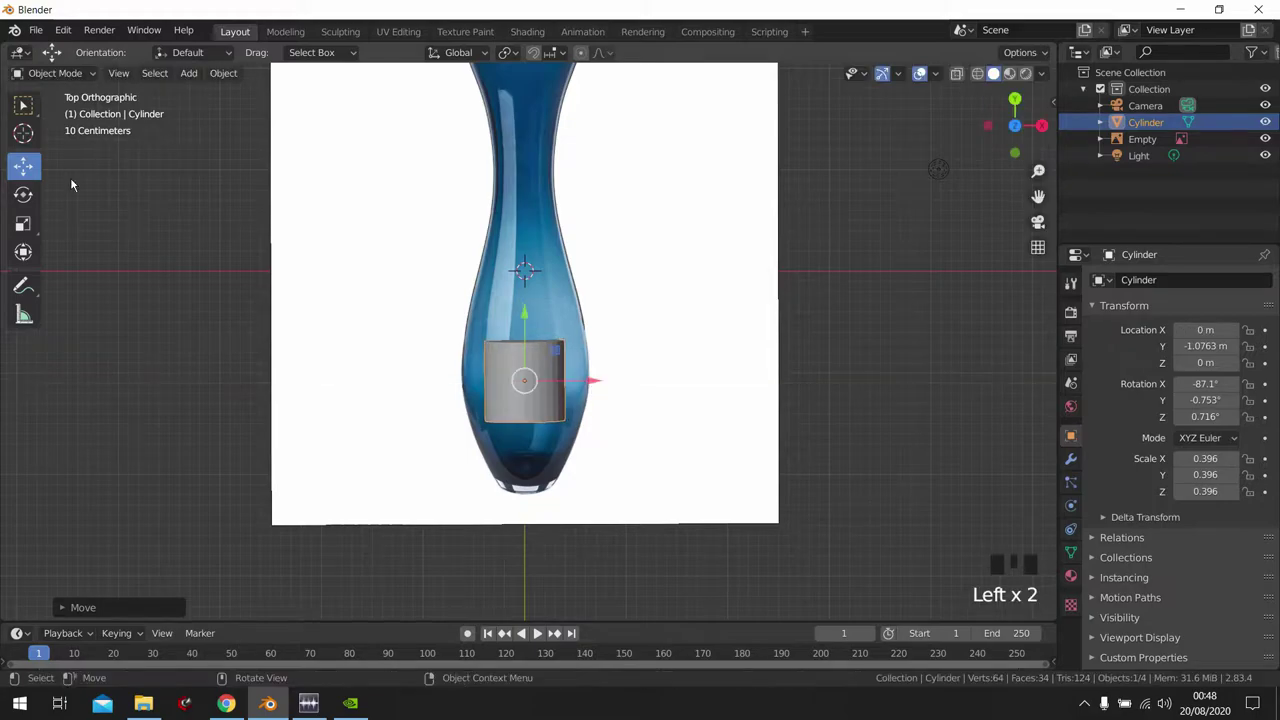
scroll(up, 3)
drag(609, 421, 548, 207)
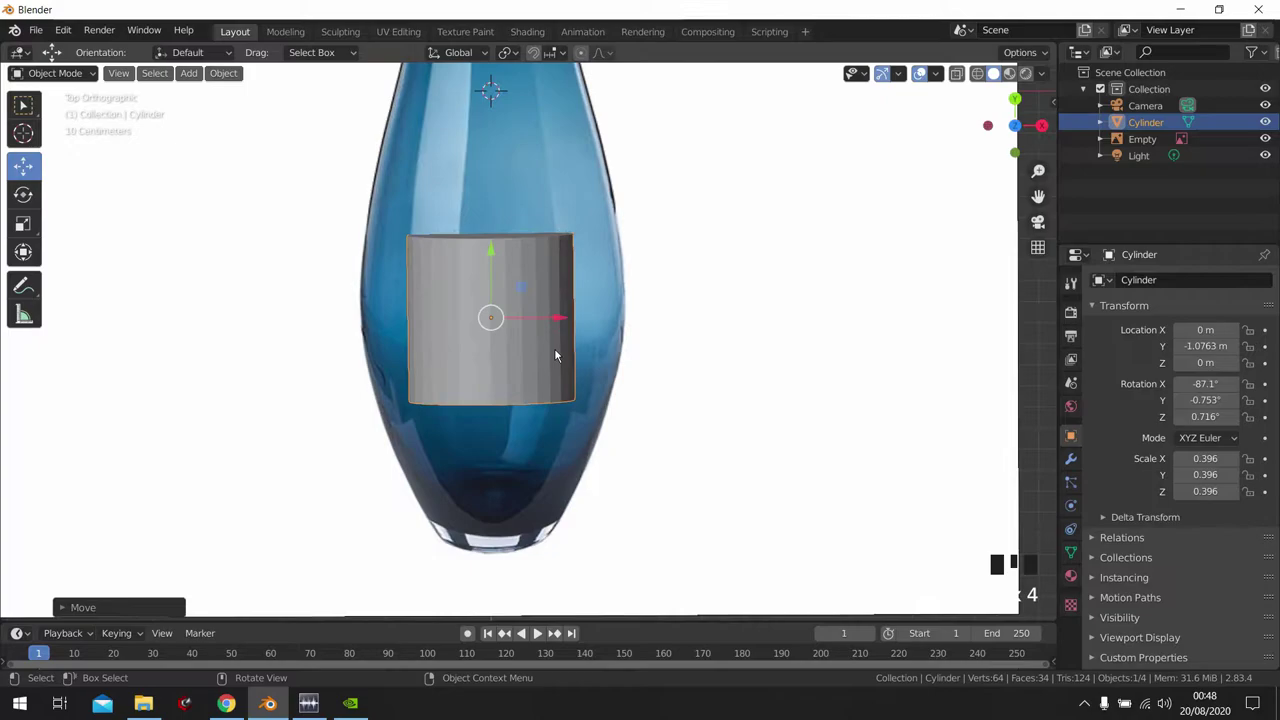
- Scale the cylinder to fit inside the vase outline and enter Edit Mode on it
key(s)
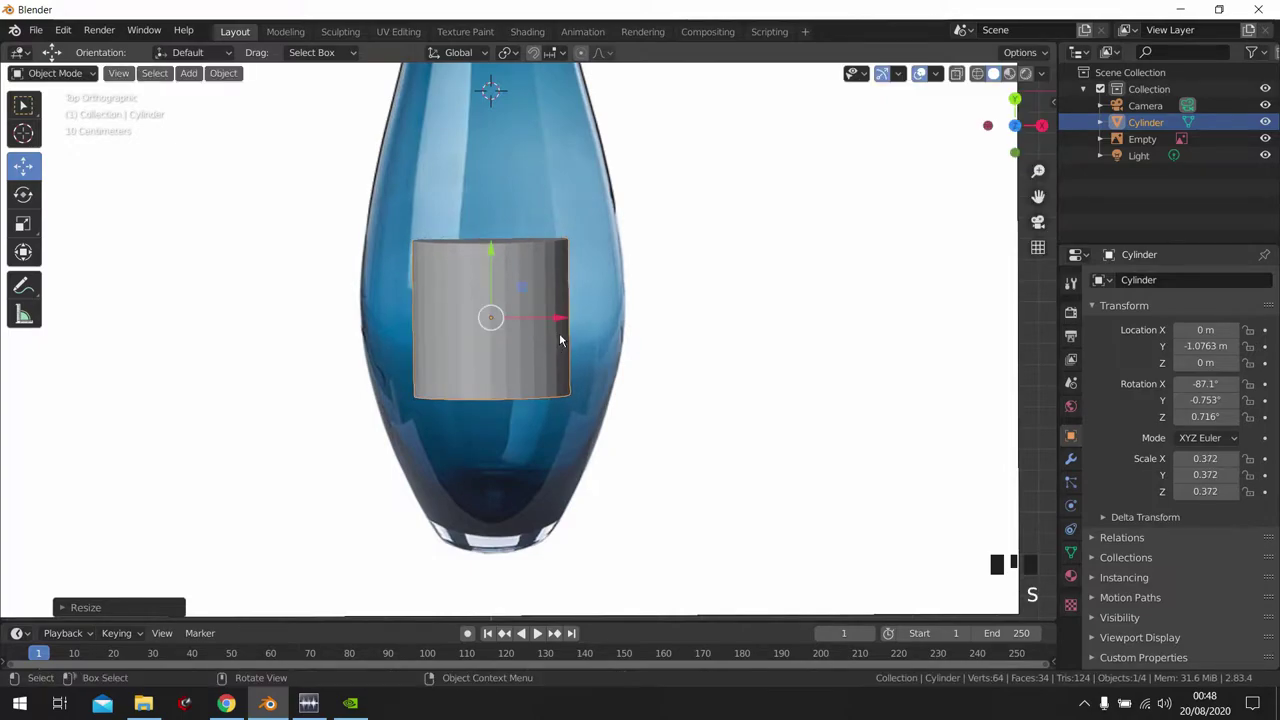
click(564, 330)
click(573, 325)
scroll(down, 3)
scroll(up, 3)
scroll(down, 3)
scroll(up, 3)
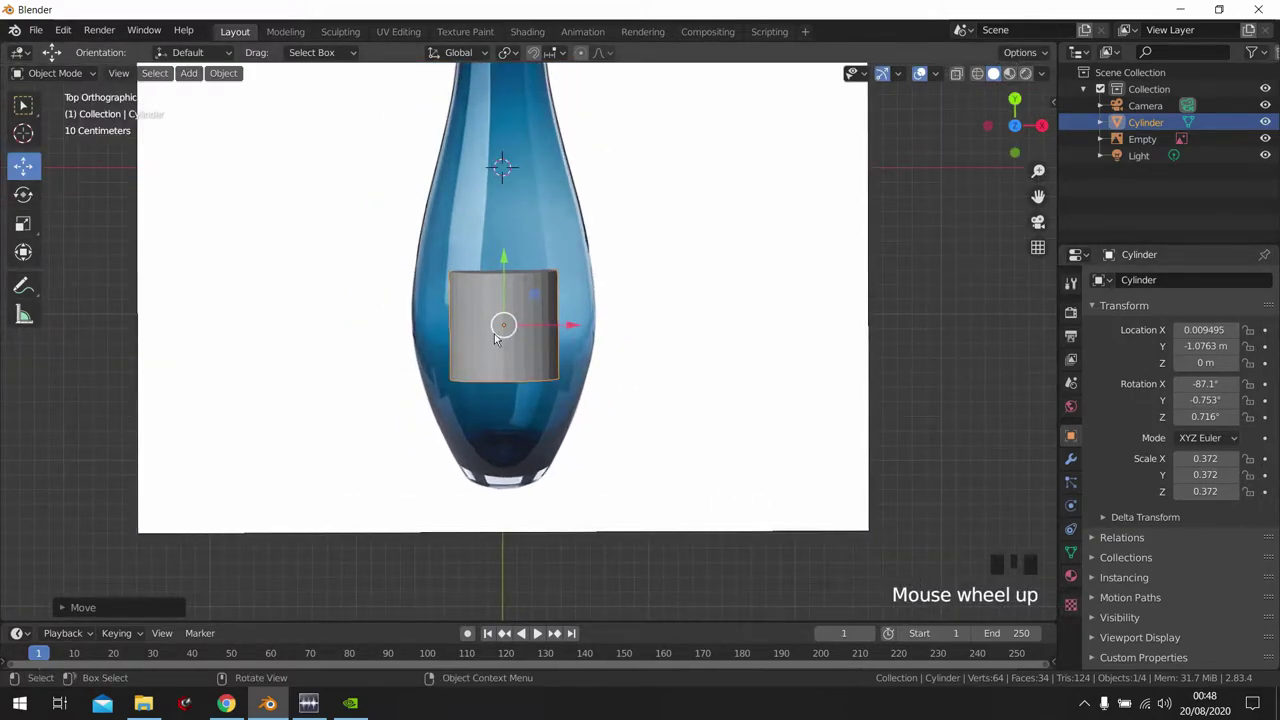
key(Tab)
- Extrude the cylinder's top ring up to the vase rim and widen it into the flared lip
key(ctrl+r)
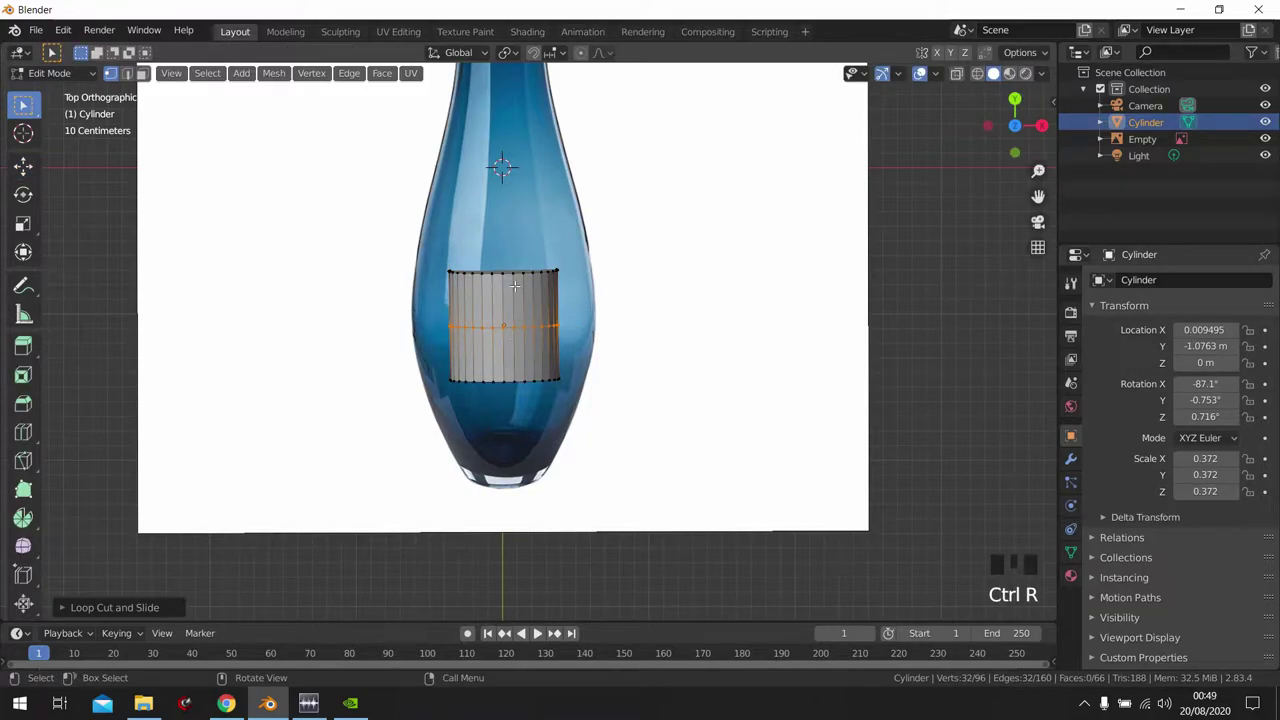
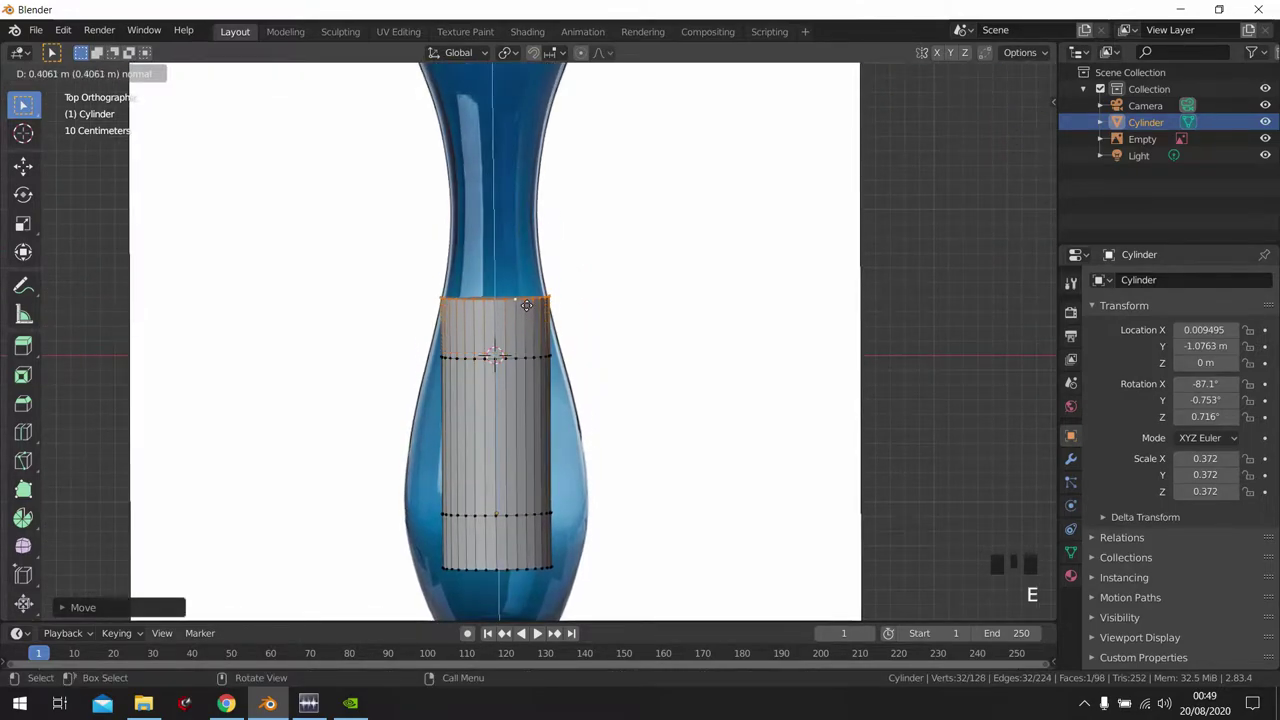
key(s)
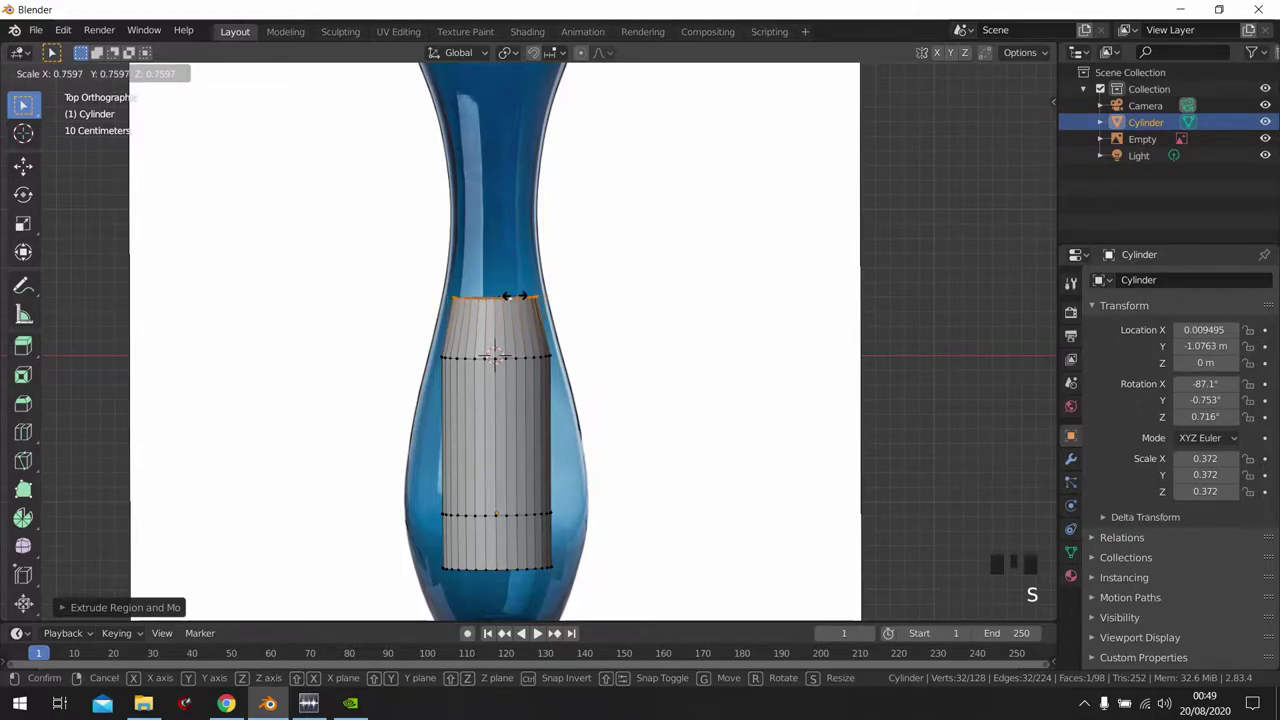
key(e)
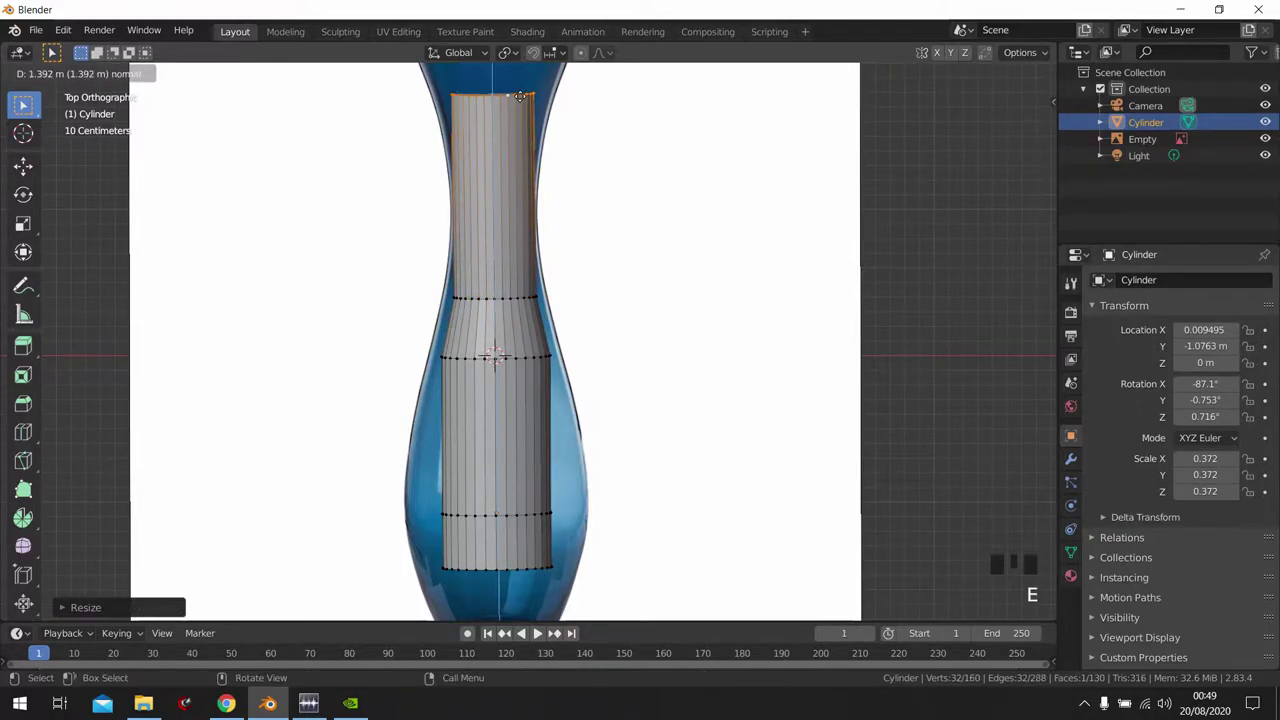
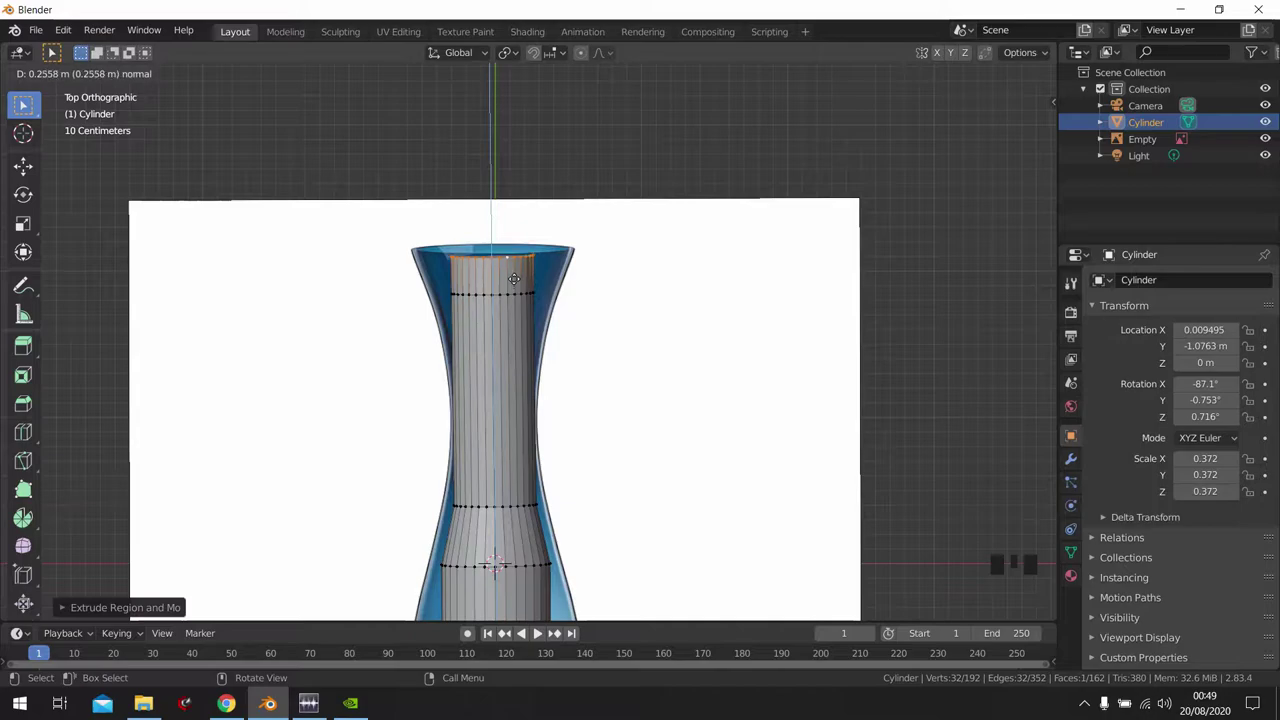
key(s)
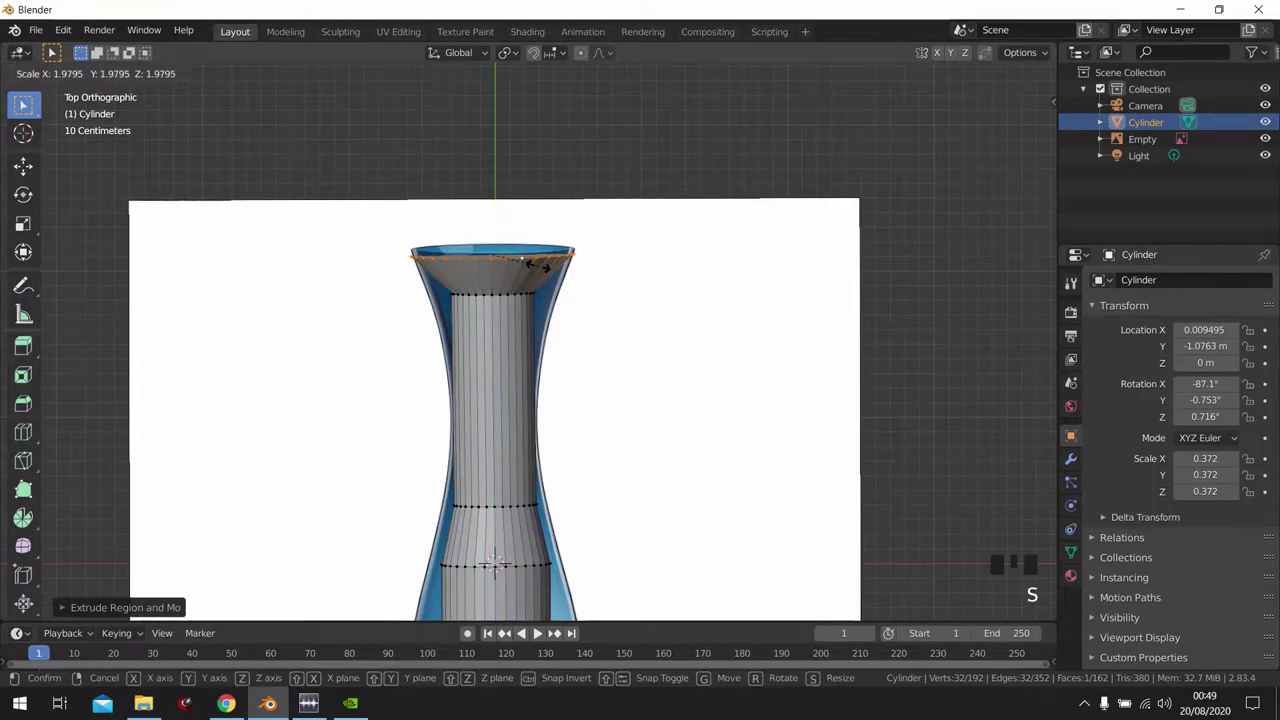
key(g)
scroll(up, 3)
scroll(down, 3)
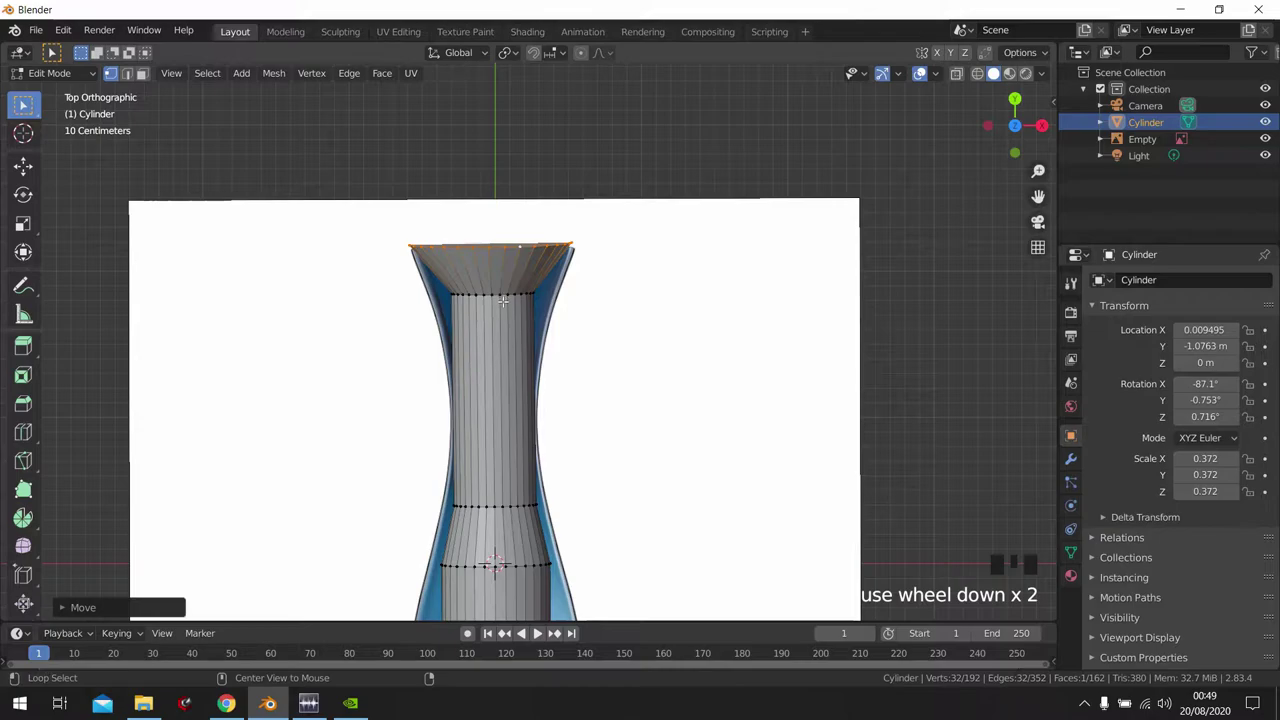
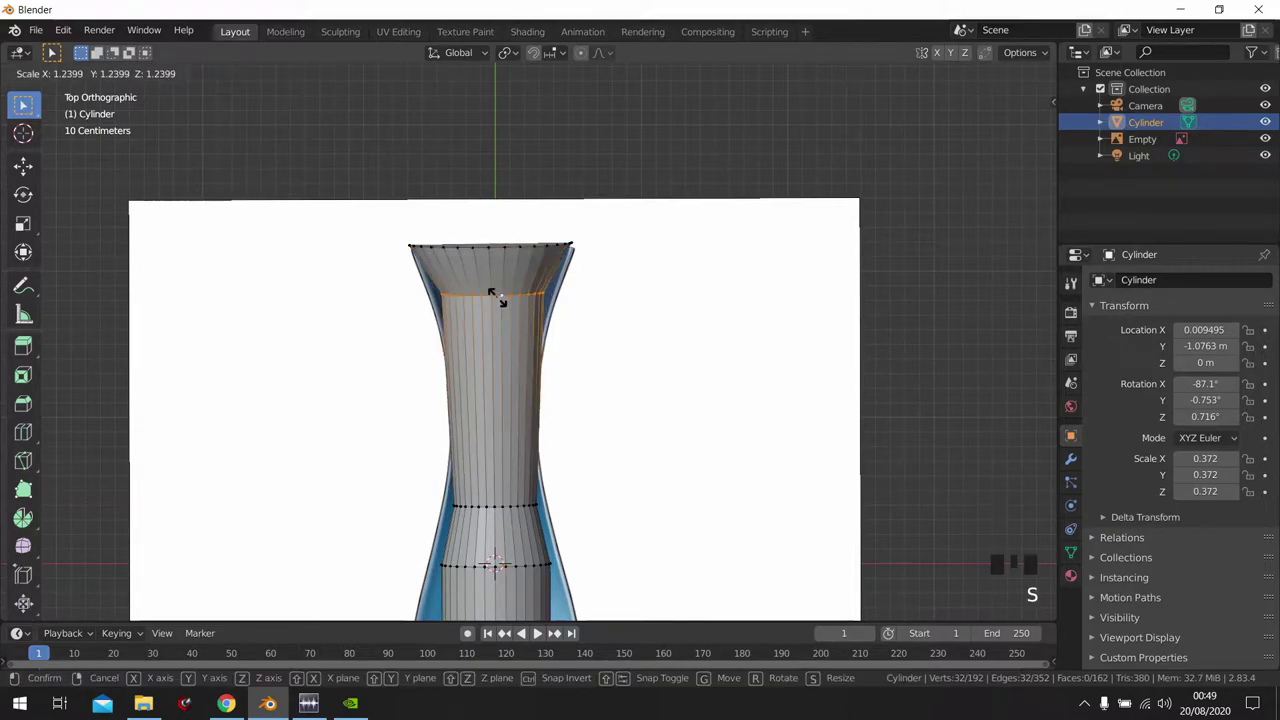
- Add loop cuts around the neck and scale them to follow the reference's curved outline
key(ctrl+r)
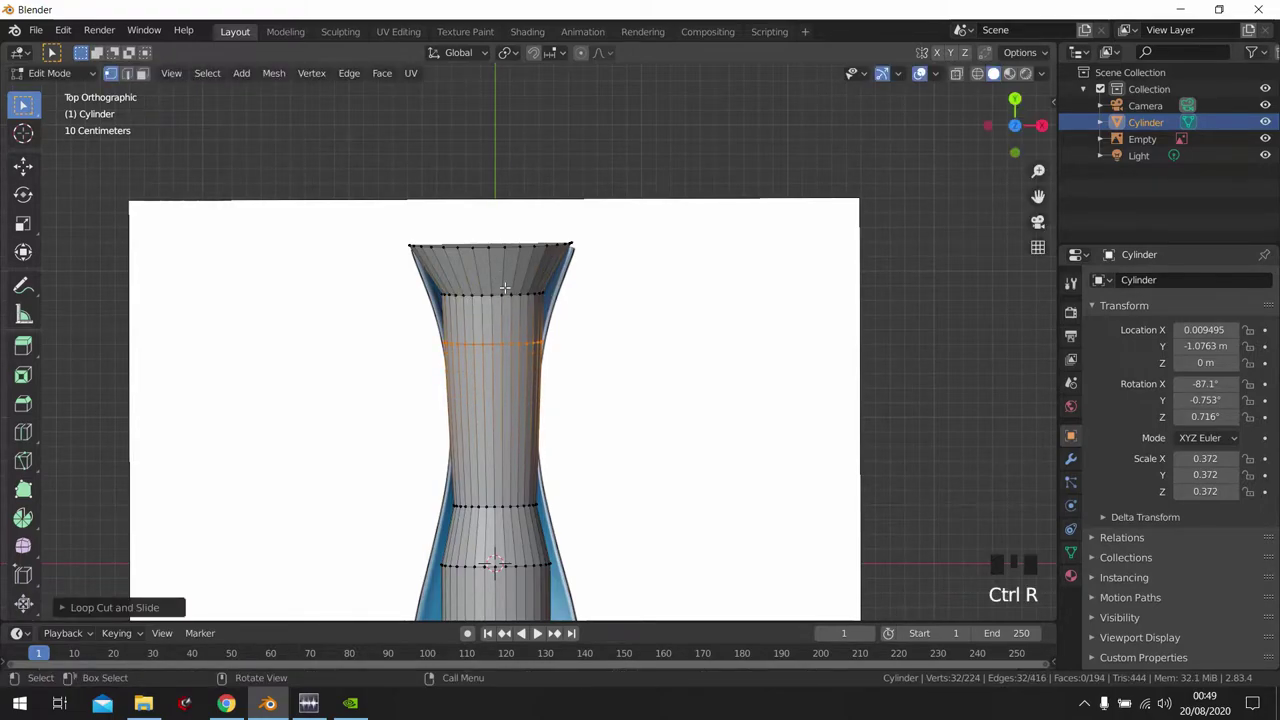
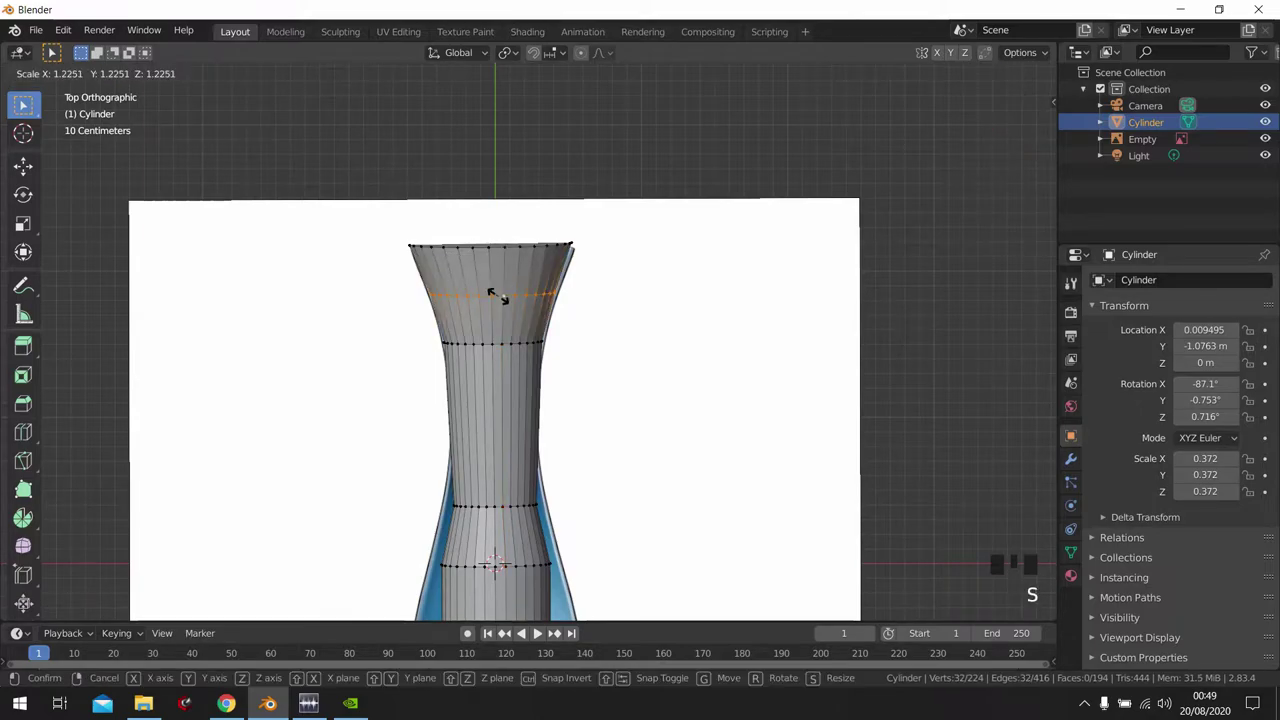
scroll(up, 3)
key(ctrl+r)
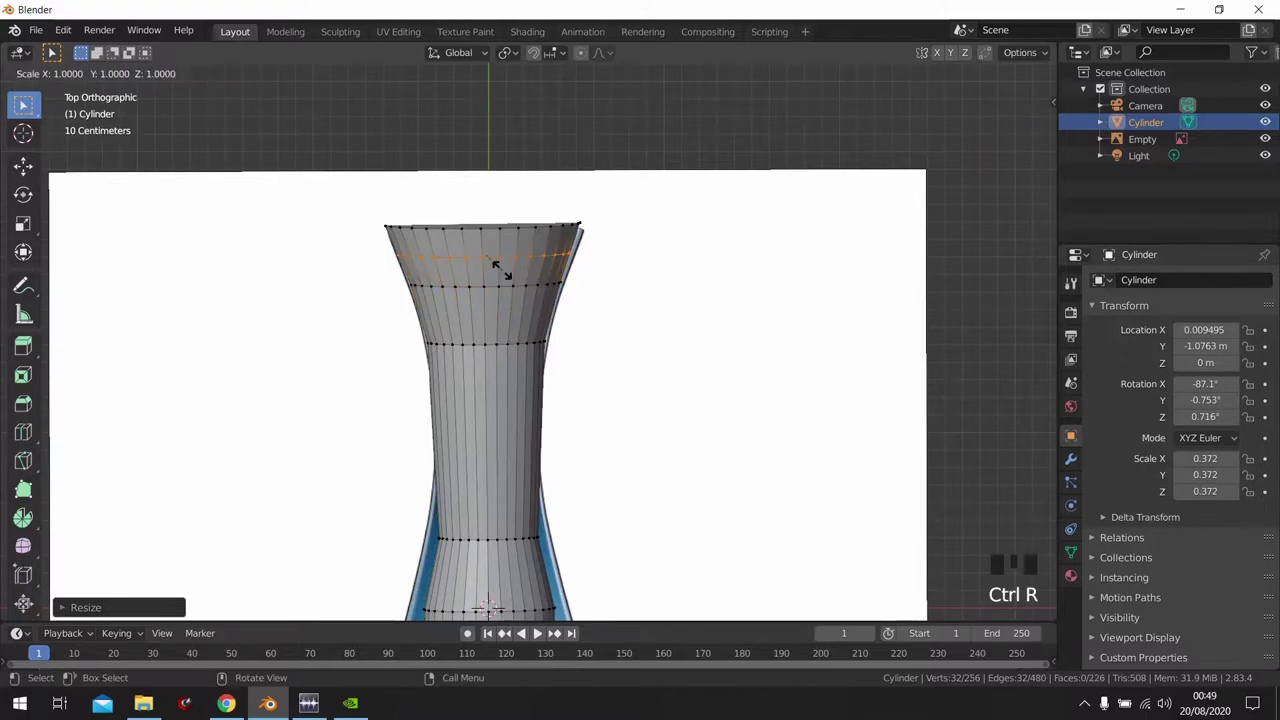
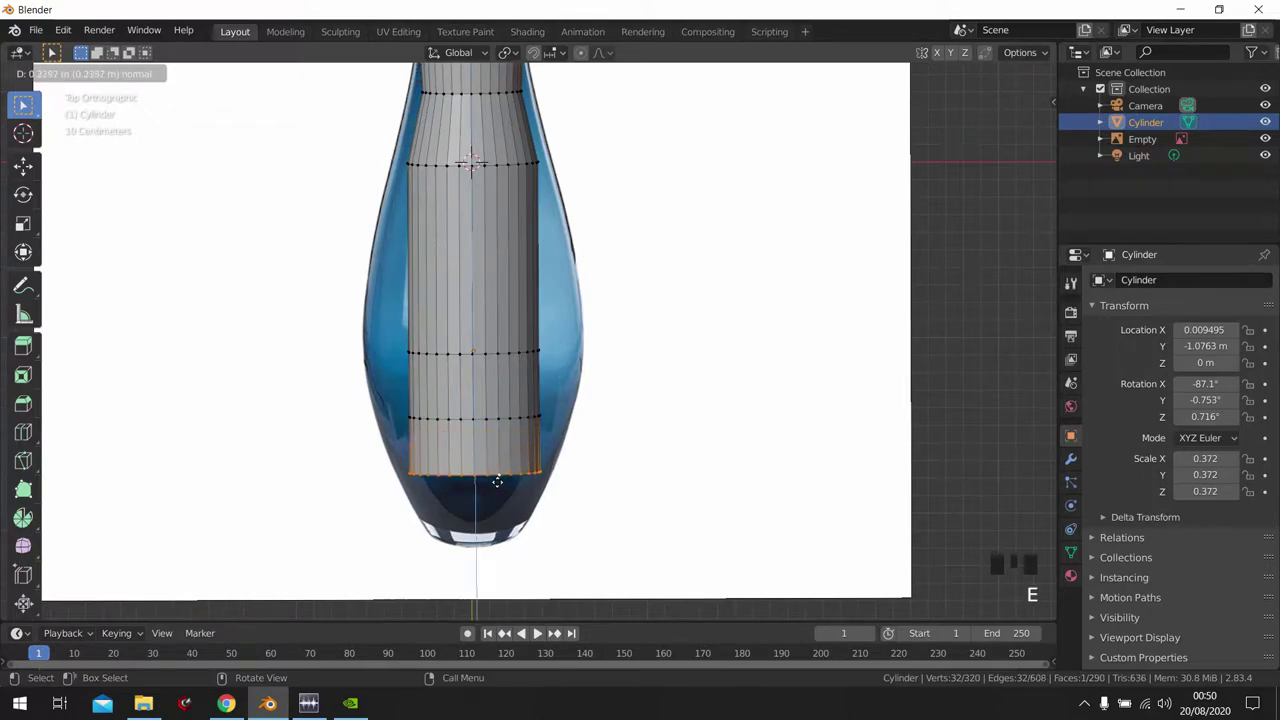
- Extrude and taper the bottom rings so the mesh follows the vase's belly and narrow base
key(s)
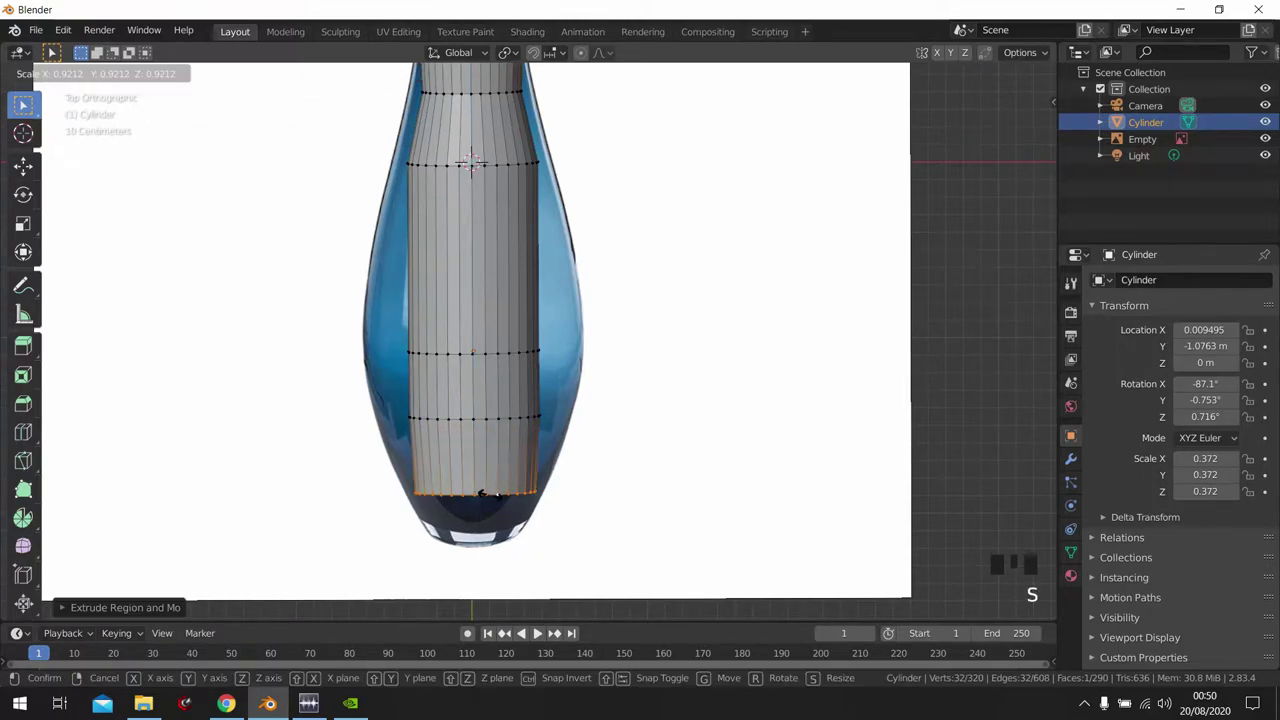
key(e)
key(s)
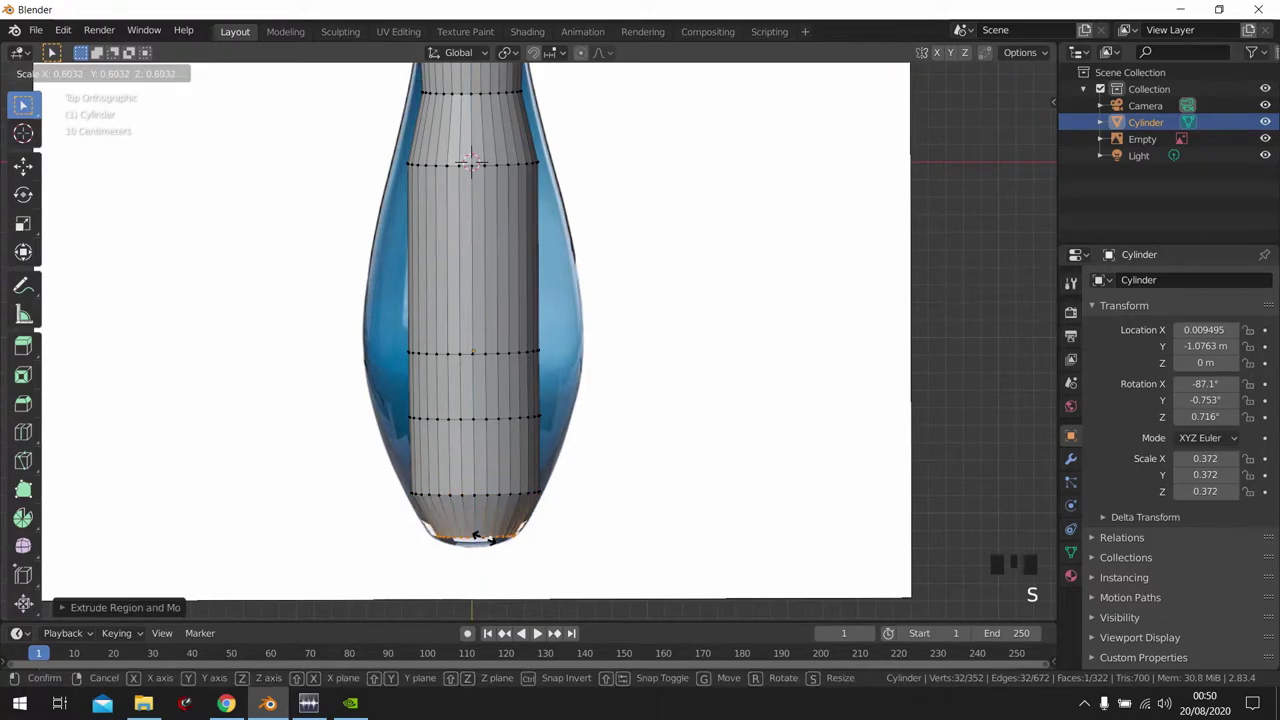
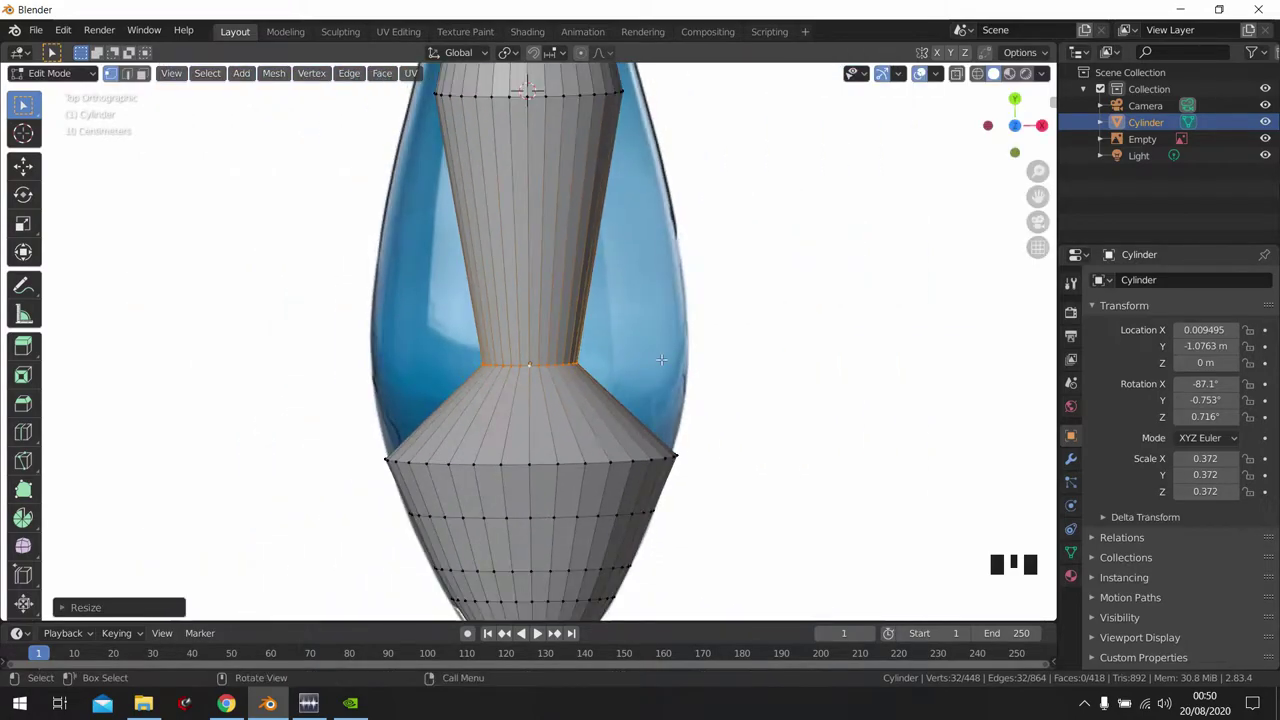
scroll(down, 3)
scroll(up, 3)
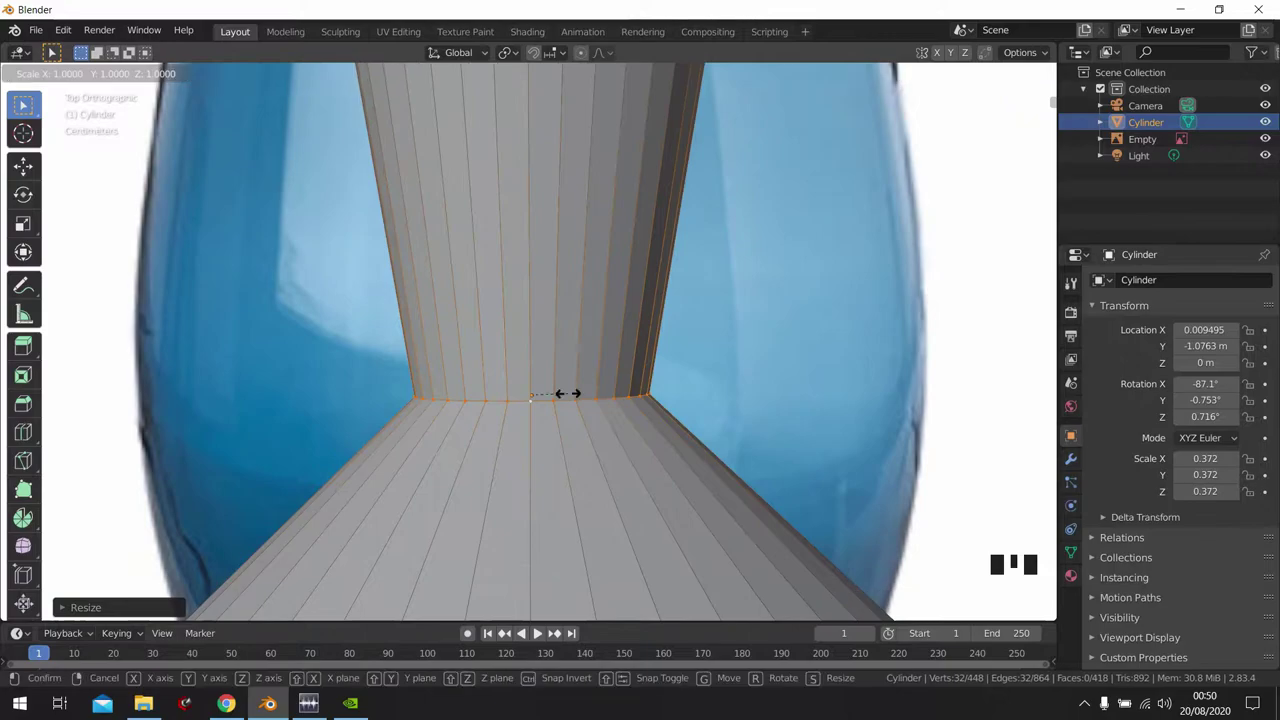
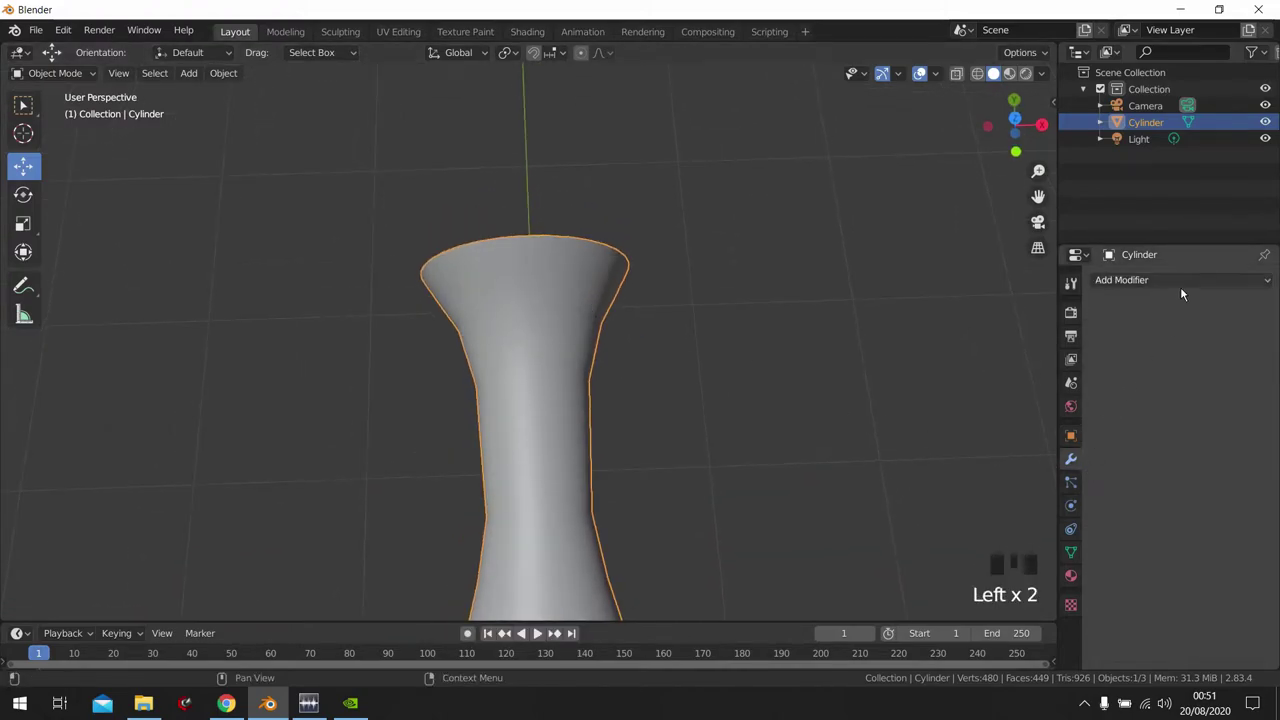
- Add a Subdivision Surface modifier to the vase mesh from the Modifier Properties
click(1159, 329)
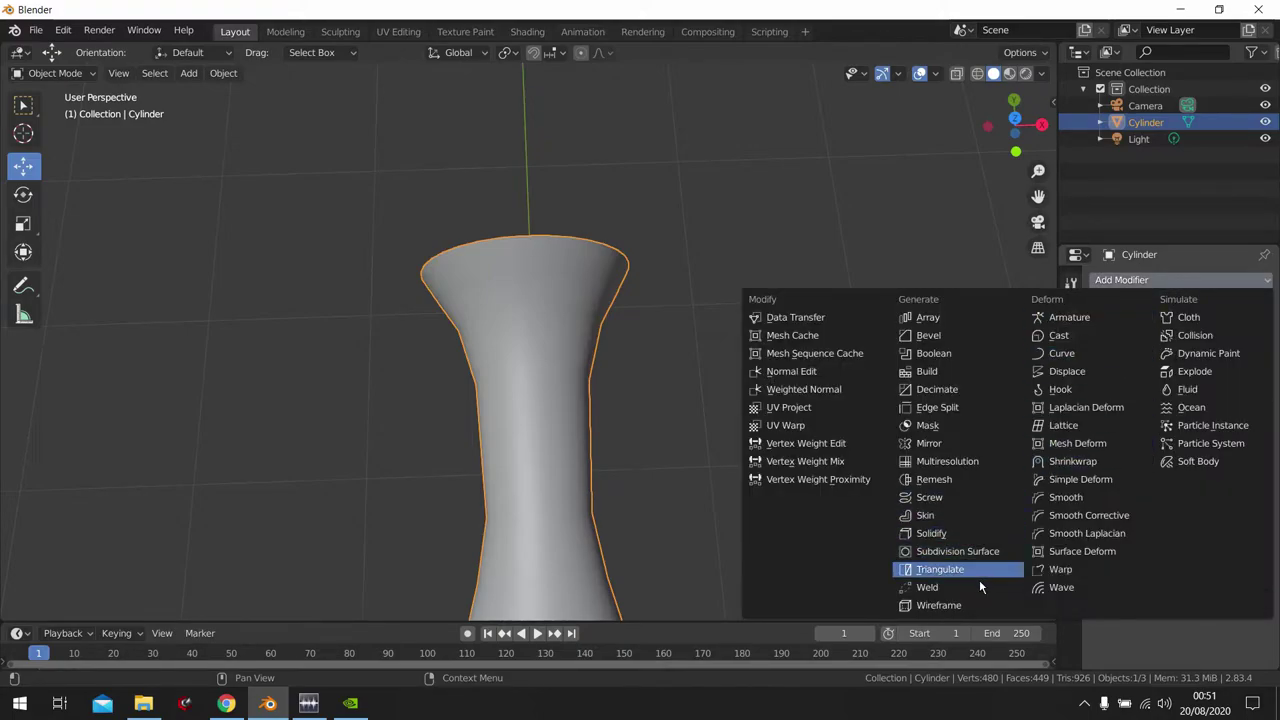
drag(595, 338, 713, 216)
scroll(up, 3)
drag(728, 176, 1180, 381)
drag(1180, 381, 700, 225)
drag(700, 225, 1181, 344)
drag(1181, 344, 1166, 300)
click(1165, 297)
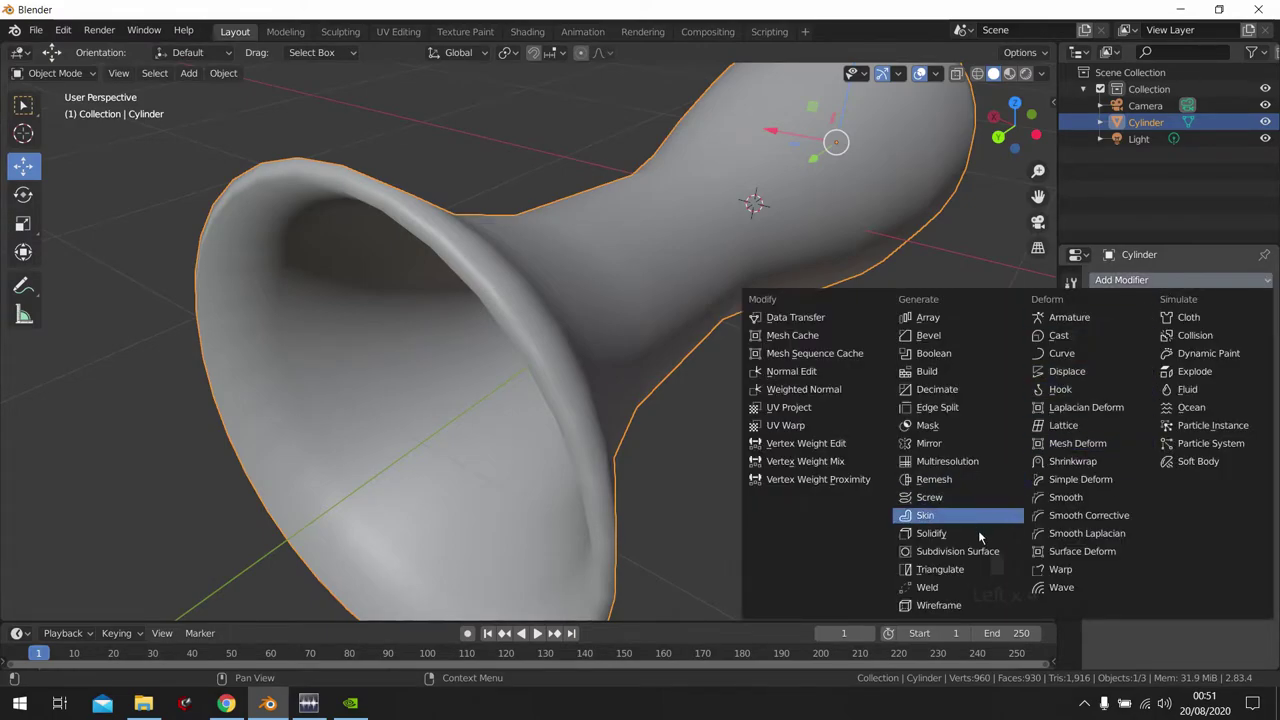
- Orbit the view to inspect the smoothed vase opening
drag(988, 567, 705, 315)
drag(705, 315, 773, 281)
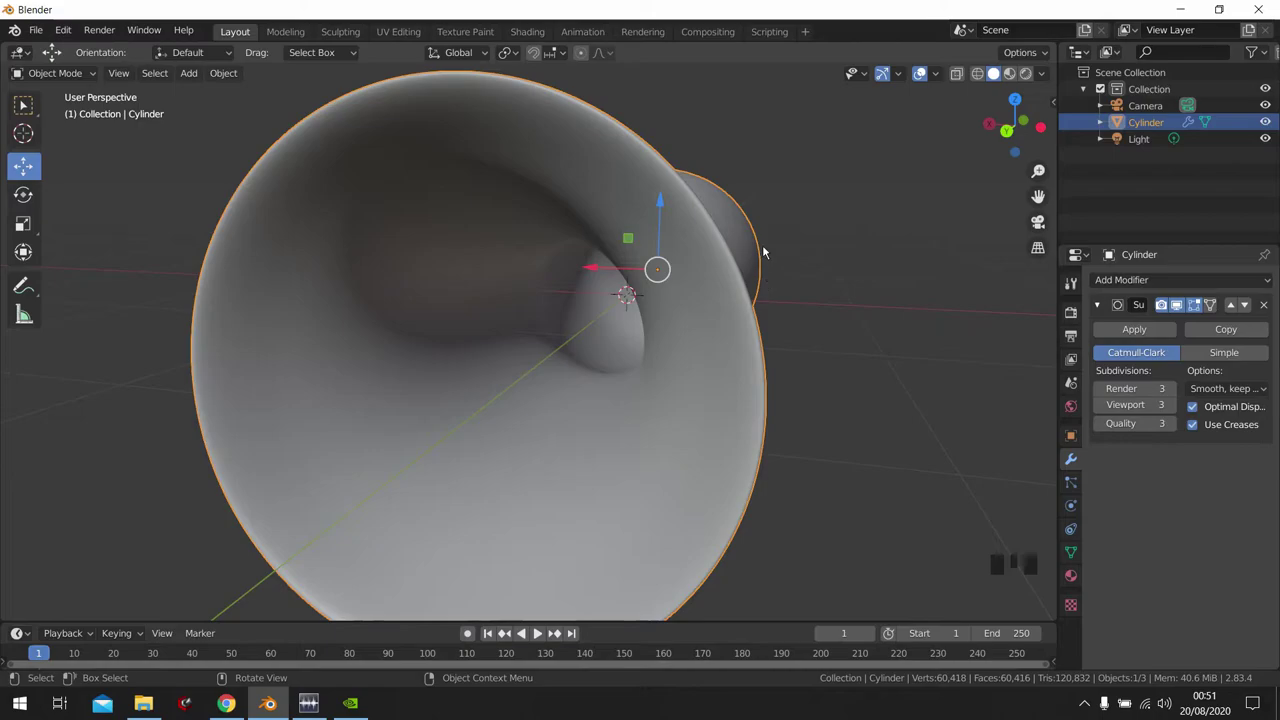
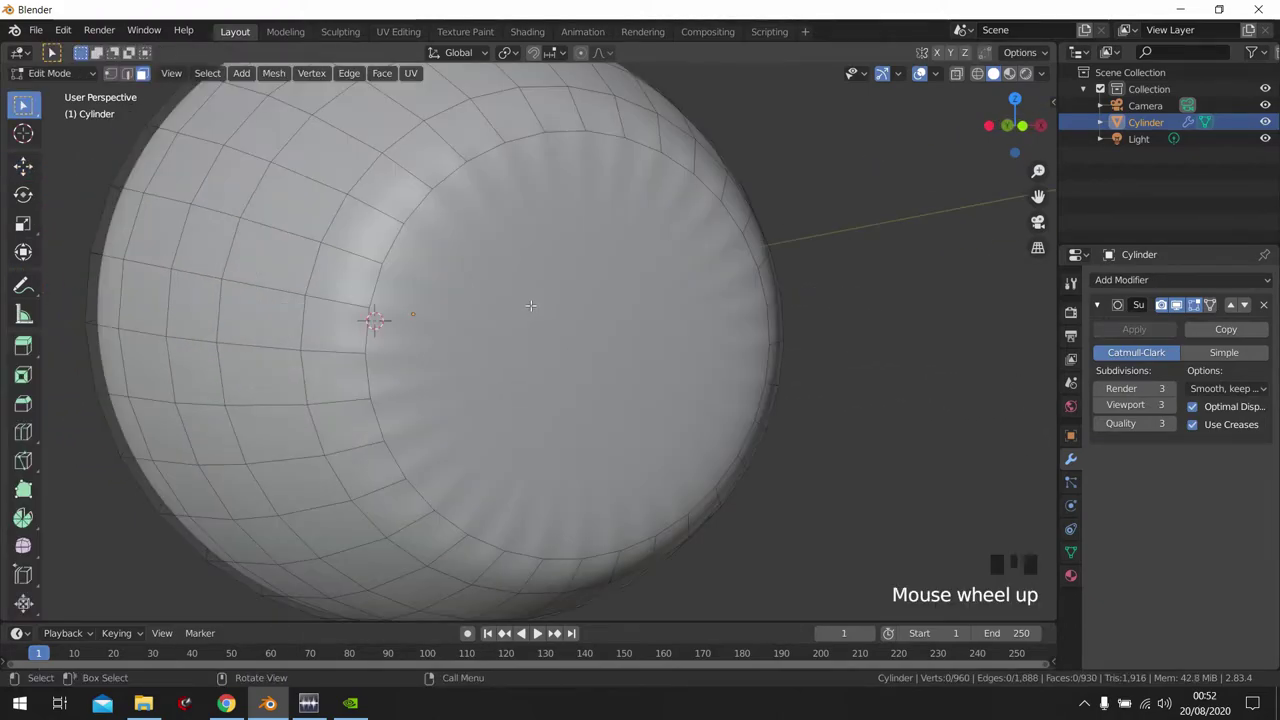
- Cut a new edge loop and slide it tight against the vase's mouth rim for a crisp lip
scroll(down, 3)
scroll(down, 3)
key(ctrl+r)
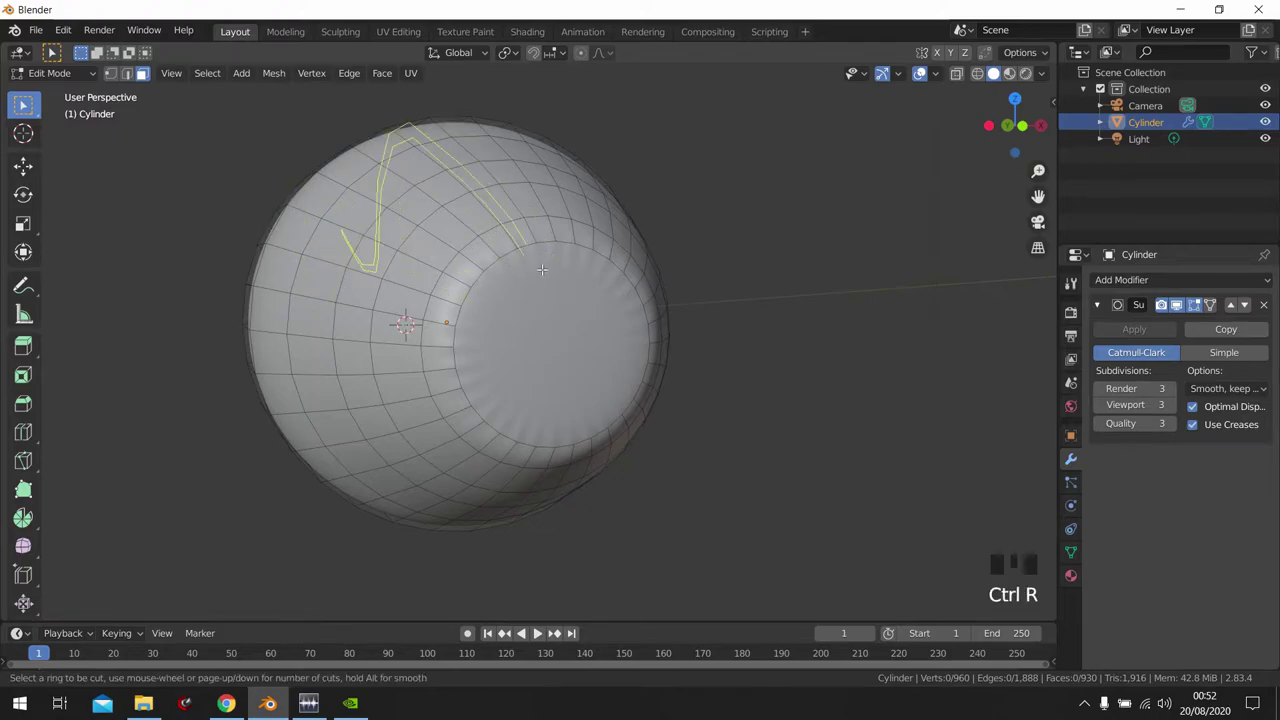
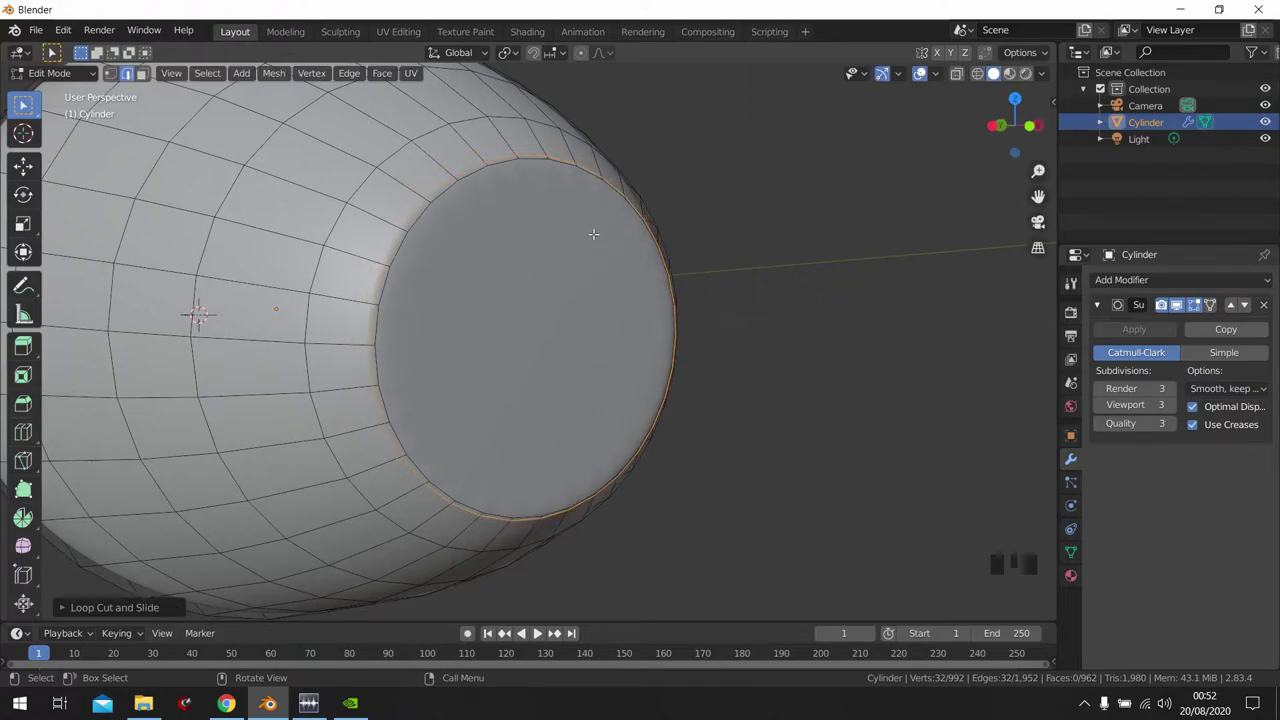
key(g)
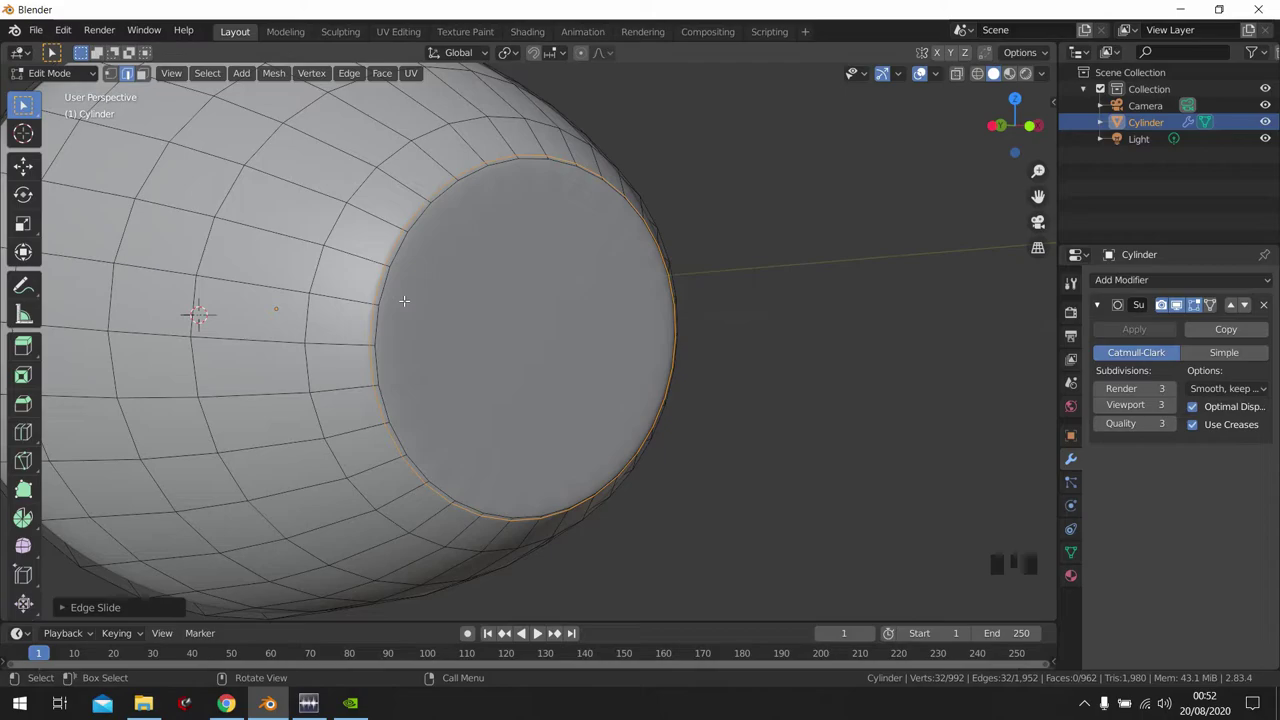
key(g)
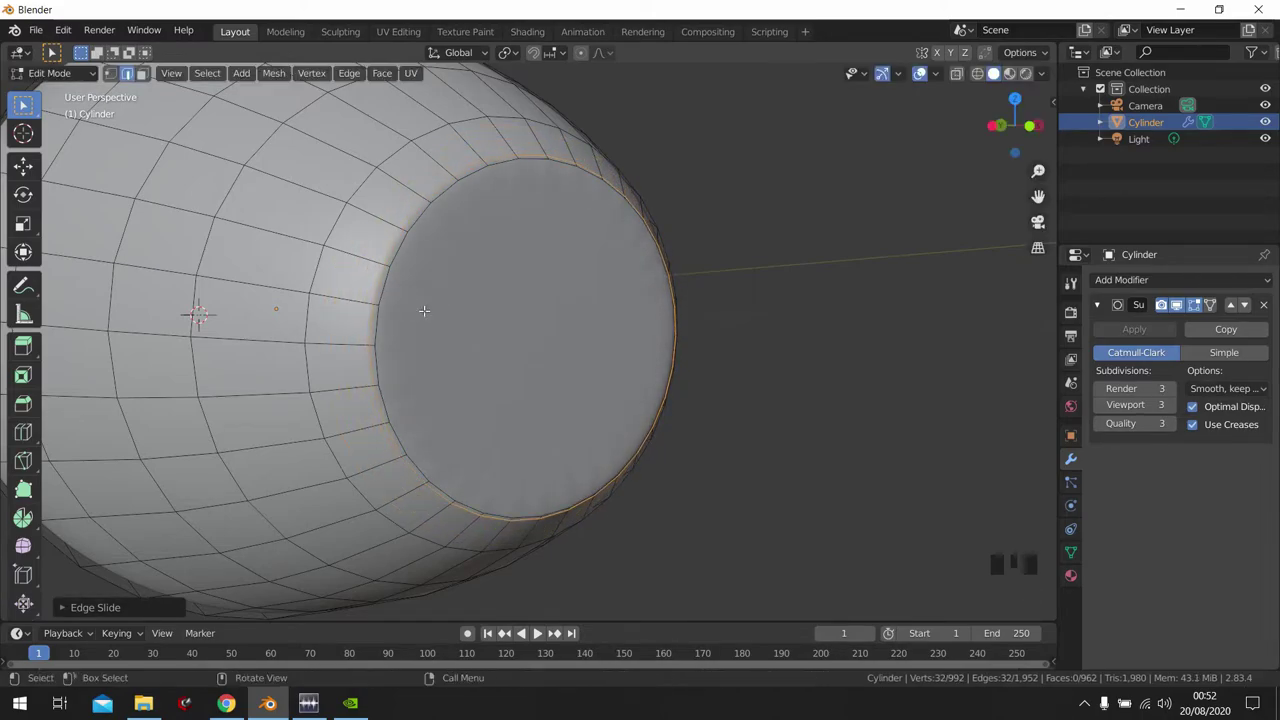
key(ctrl+r)
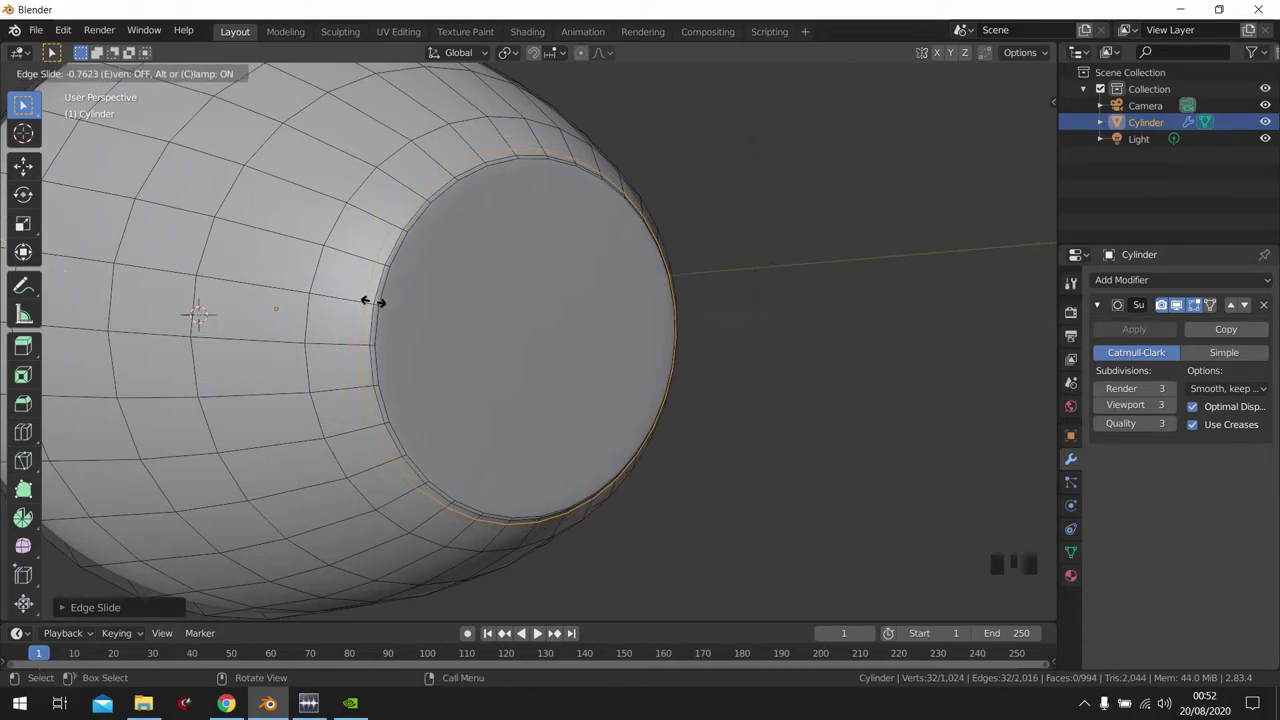
- Return to Object Mode and orbit around the sharpened vase opening
key(Tab)
scroll(down, 3)
scroll(up, 3)
drag(516, 309, 681, 319)
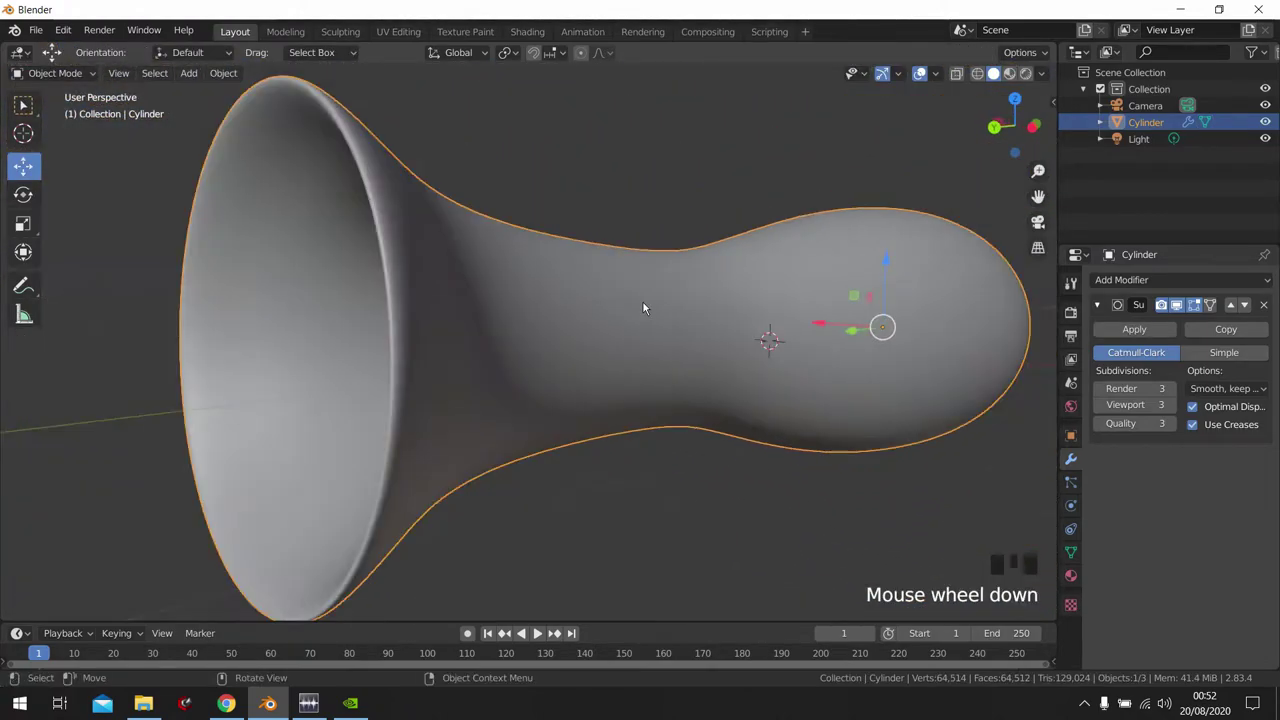
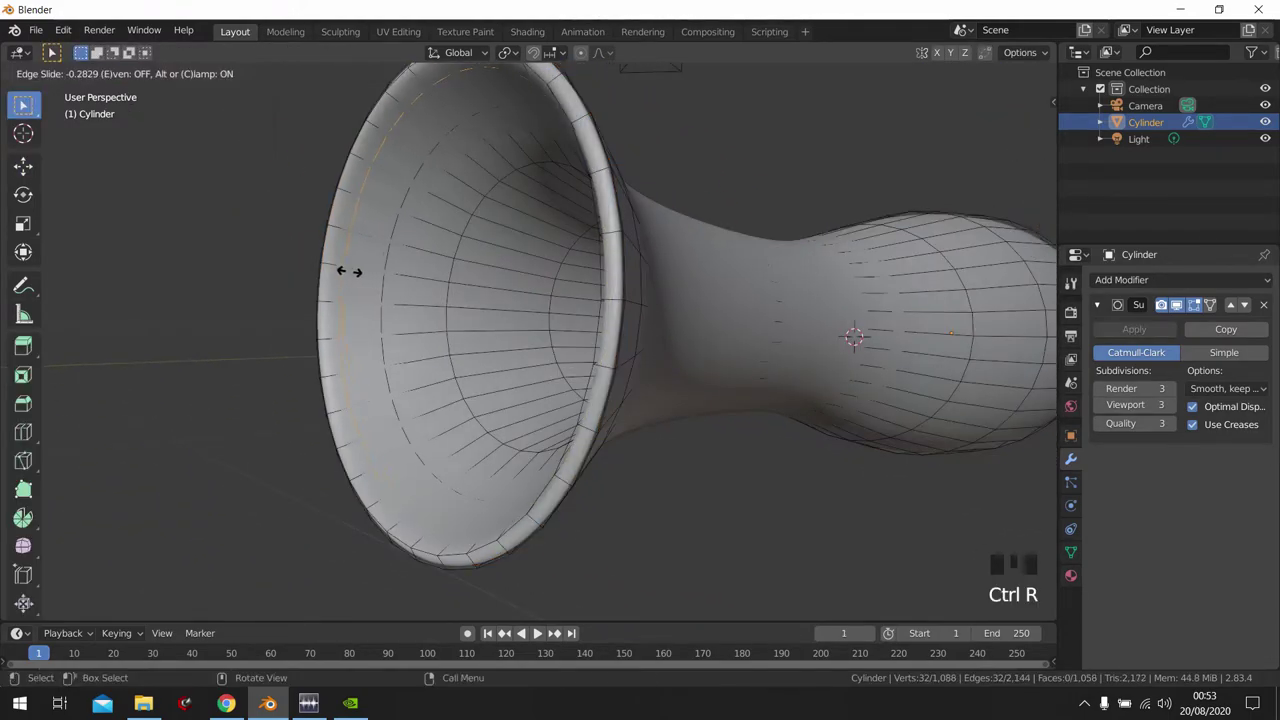
- Confirm the inner-rim loop position and leave Edit Mode to view the whole vase
key(Tab)
drag(547, 264, 393, 313)
key(KP_7)
scroll(down, 3)
drag(392, 322, 412, 216)
scroll(down, 3)
- Rotate the whole vase to turn it upright
key(r)
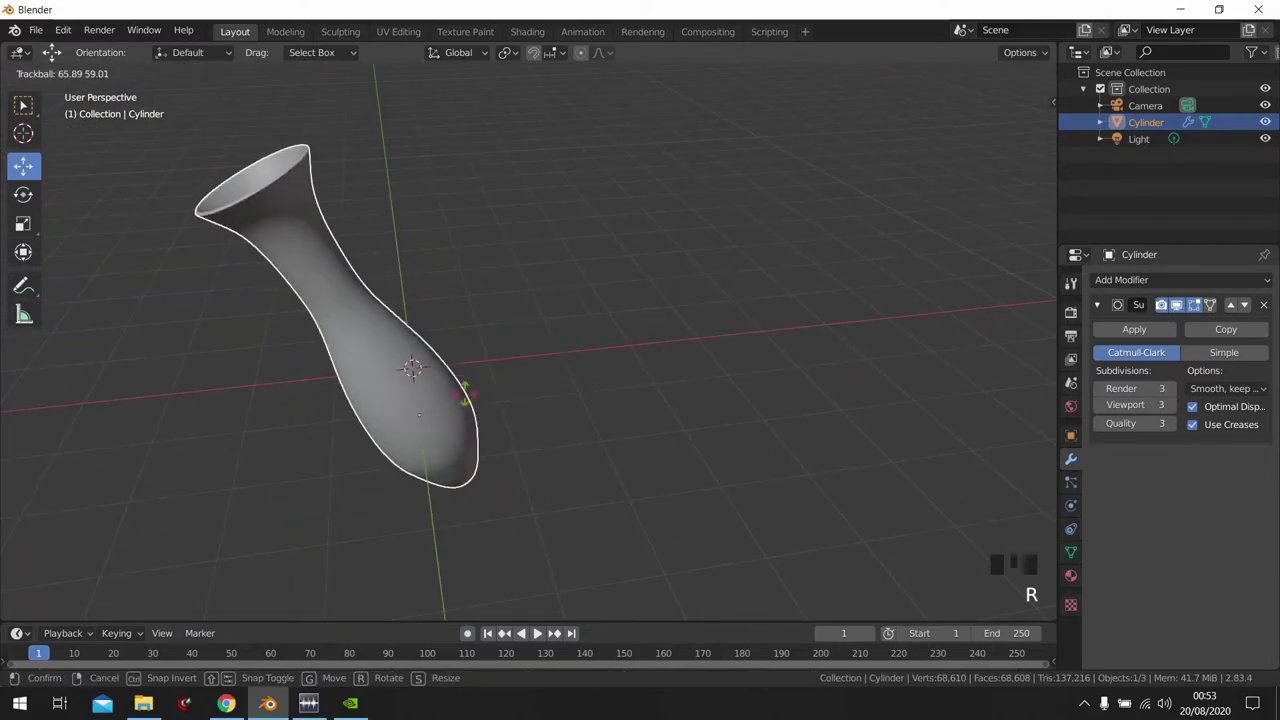
key(r)
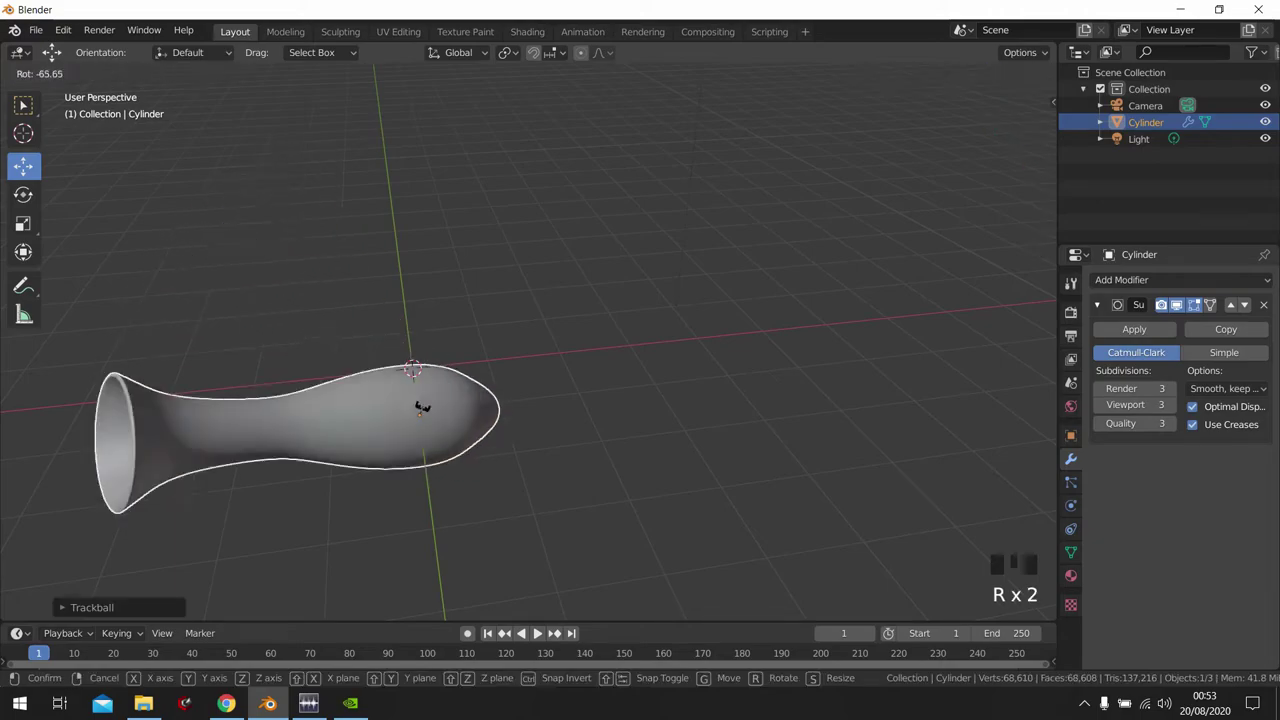
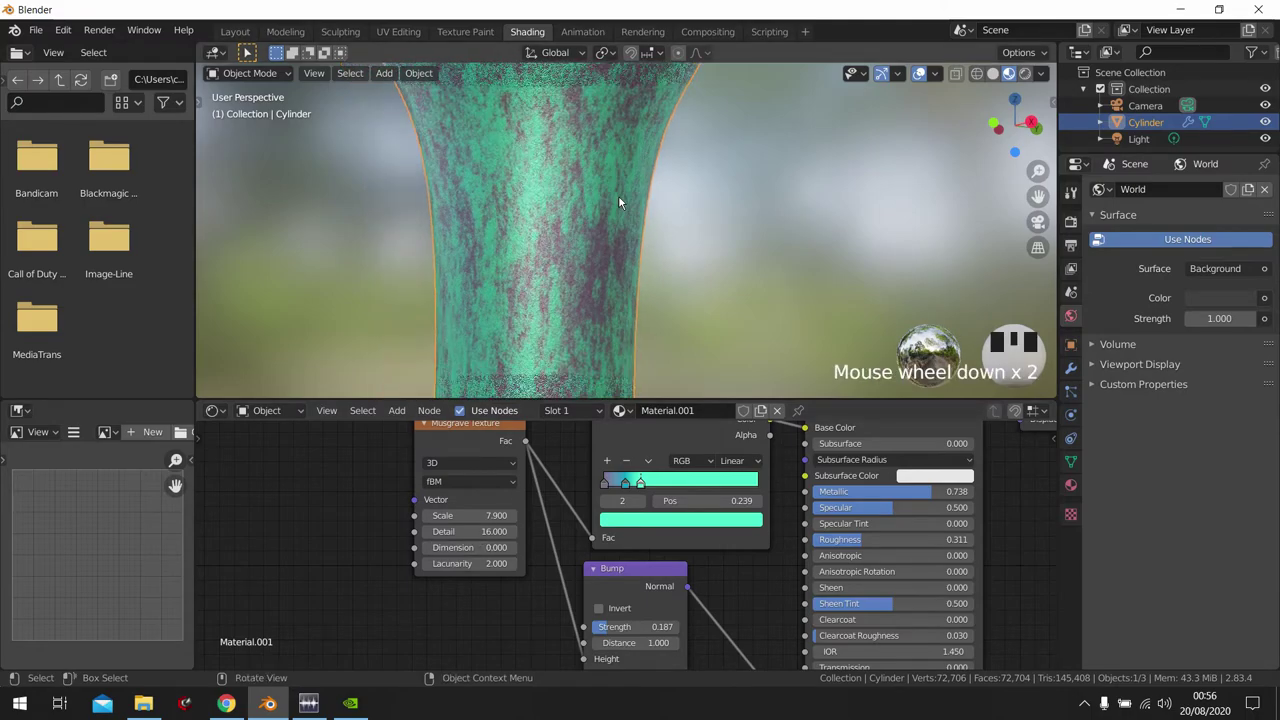
- Inspect the vase surface, try a hue change on a ColorRamp stop and undo it
drag(645, 300, 579, 244)
scroll(up, 3)
drag(562, 235, 647, 207)
scroll(up, 3)
drag(652, 204, 677, 162)
scroll(down, 3)
drag(657, 154, 671, 352)
click(671, 352)
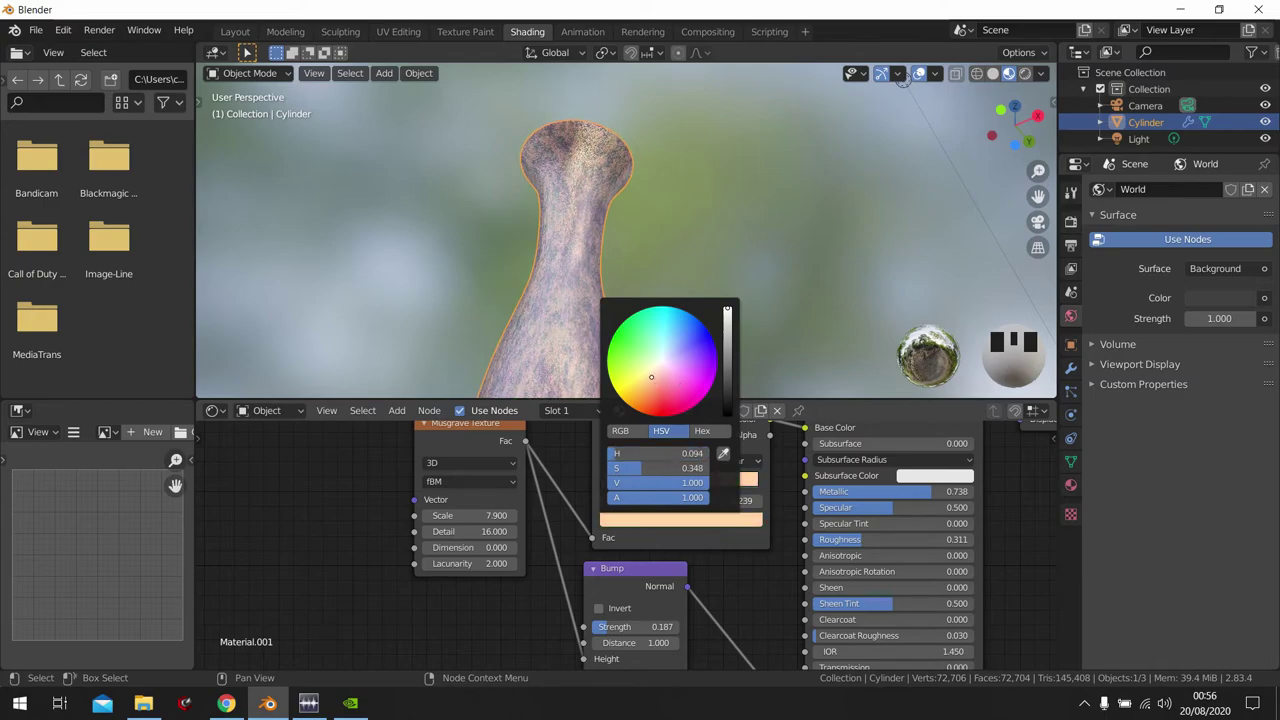
drag(604, 233, 610, 127)
key(ctrl+z)
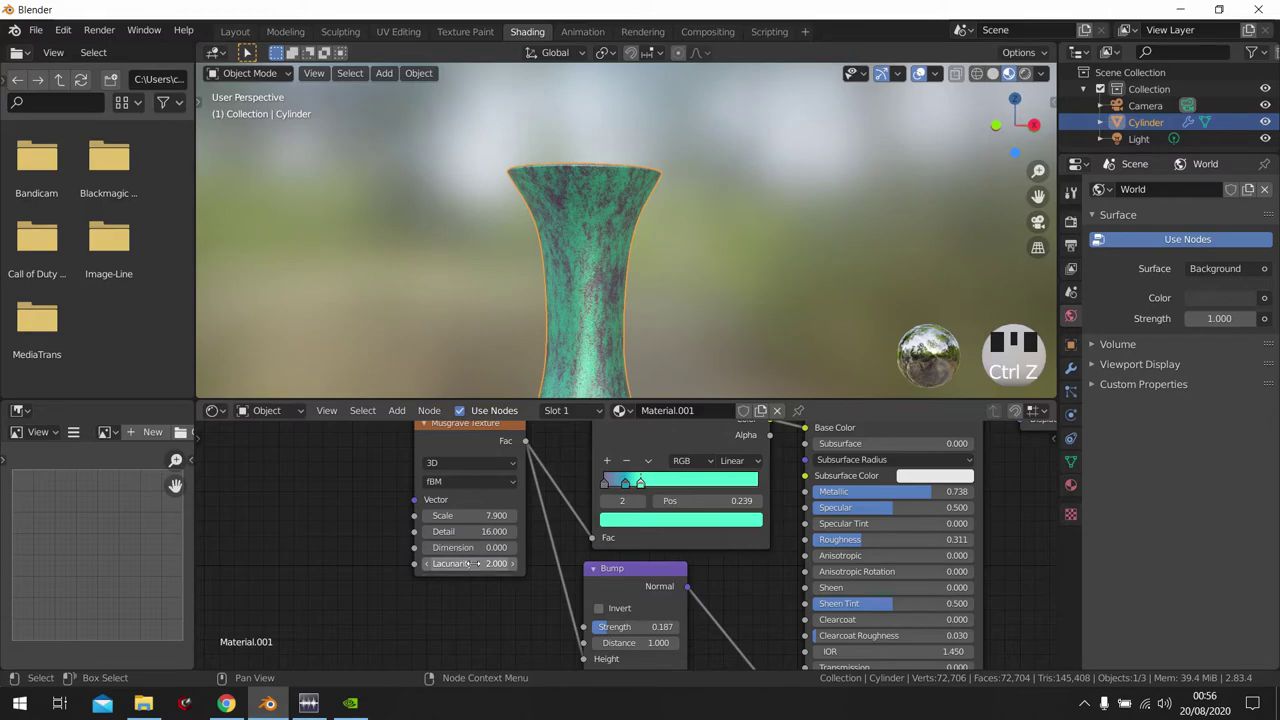
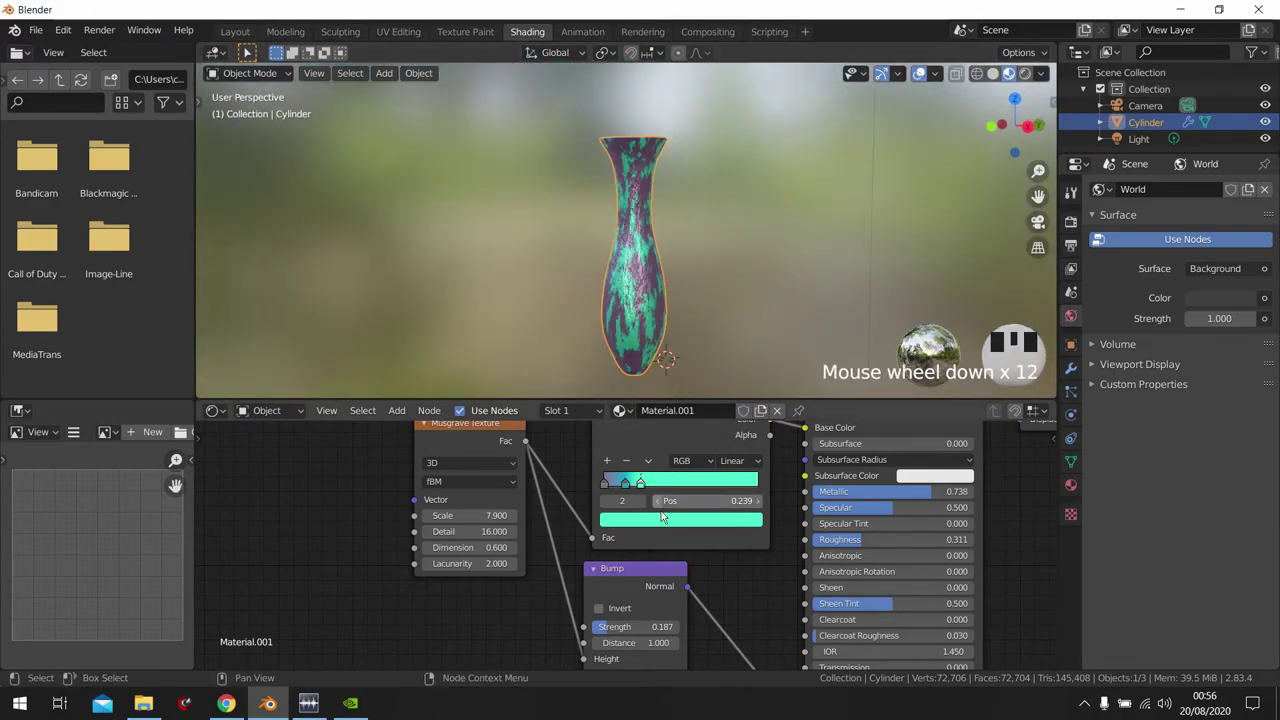
- Tone the ColorRamp stop's colour toward a muted grey-teal
scroll(down, 3)
drag(633, 494, 686, 270)
scroll(up, 3)
drag(680, 282, 619, 496)
drag(619, 496, 687, 371)
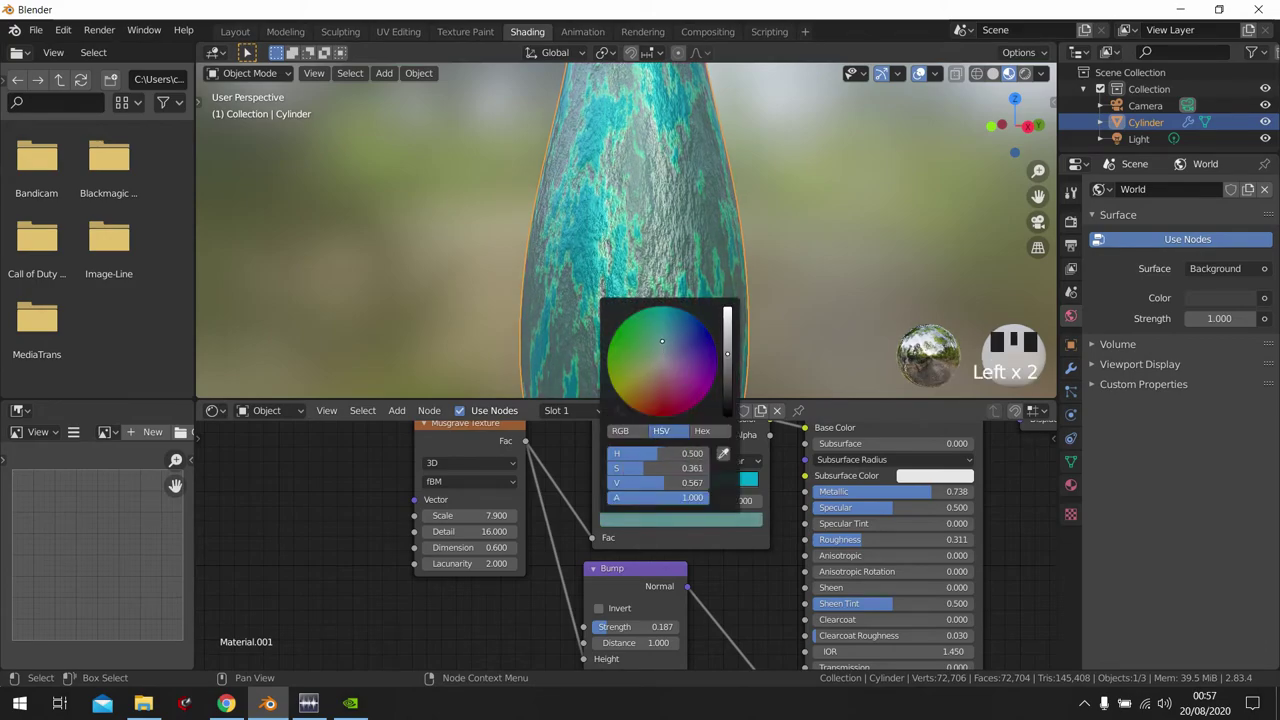
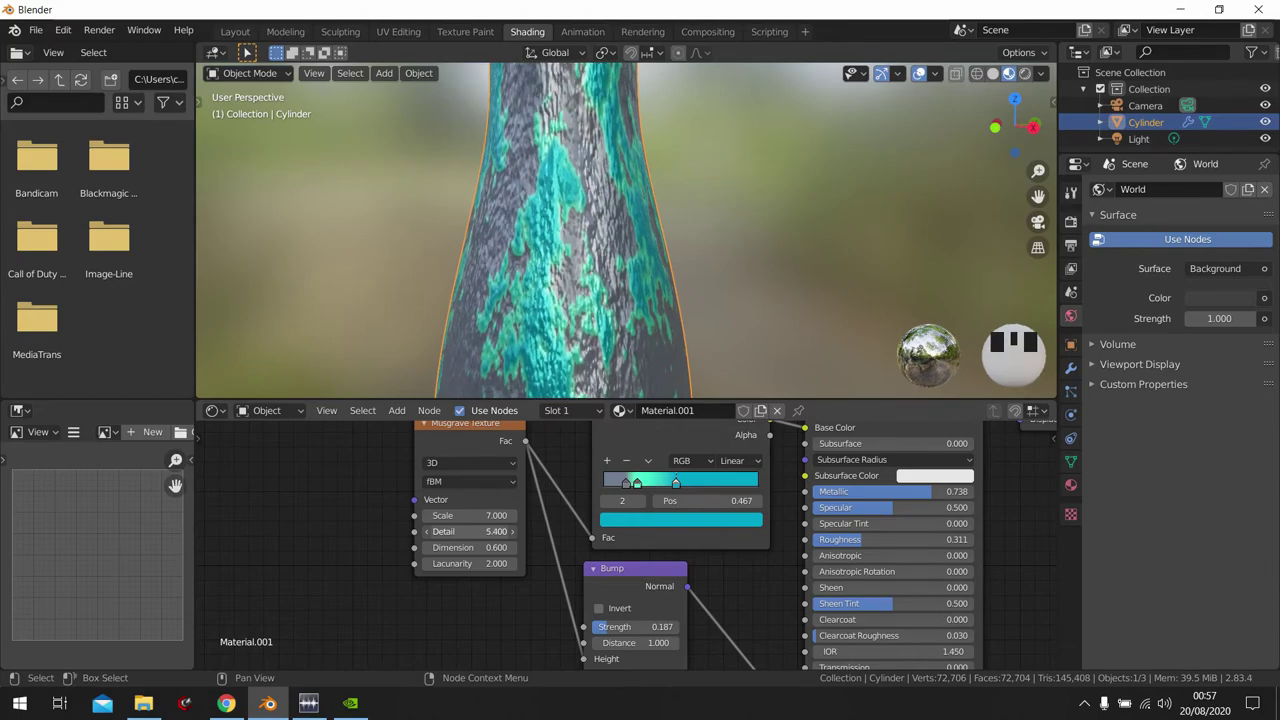
- Add a mesh plane beneath the vase and begin scaling it up into a ground plane
scroll(down, 3)
scroll(up, 3)
drag(662, 229, 663, 245)
scroll(down, 3)
key(z)
scroll(down, 3)
click(704, 265)
key(shift+a)
- Confirm the plane's enlarged size and orbit in to frame the scene
key(s)
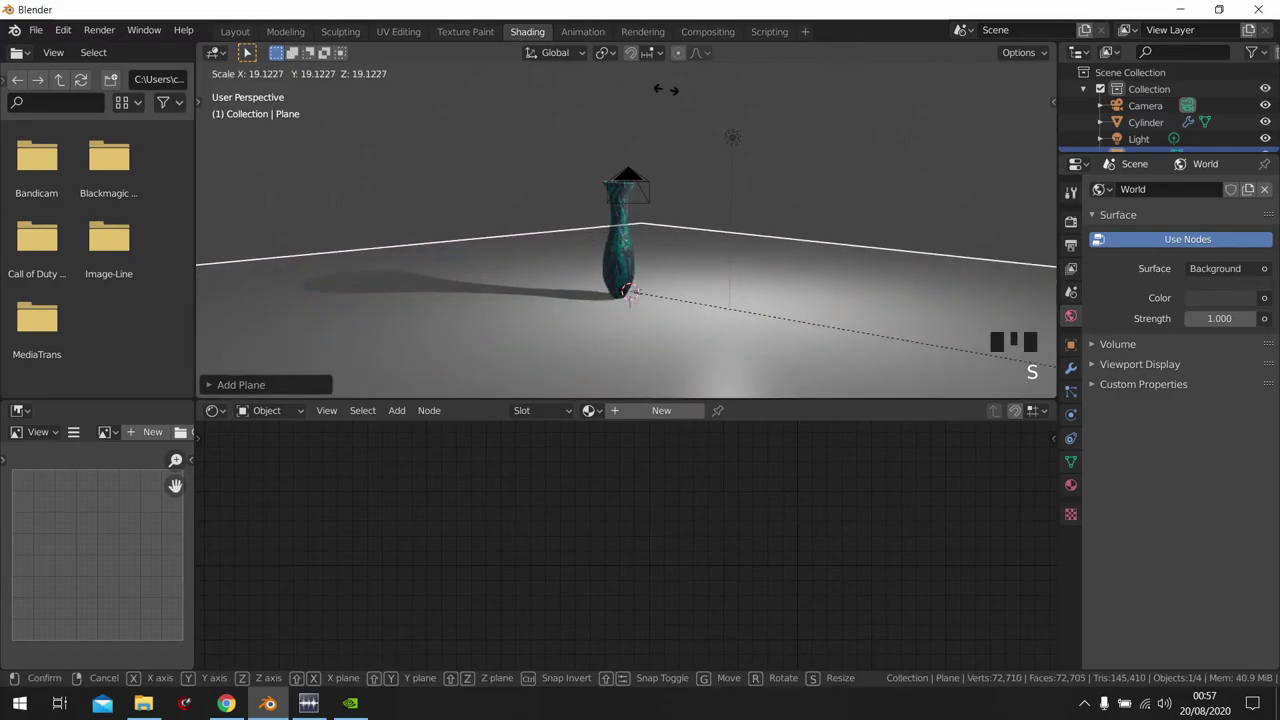
click(744, 152)
key(g)
drag(668, 169, 644, 180)
scroll(up, 3)
drag(654, 243, 740, 213)
- Move the light closer to the vase to bring out its rough grey-teal surface
key(g)
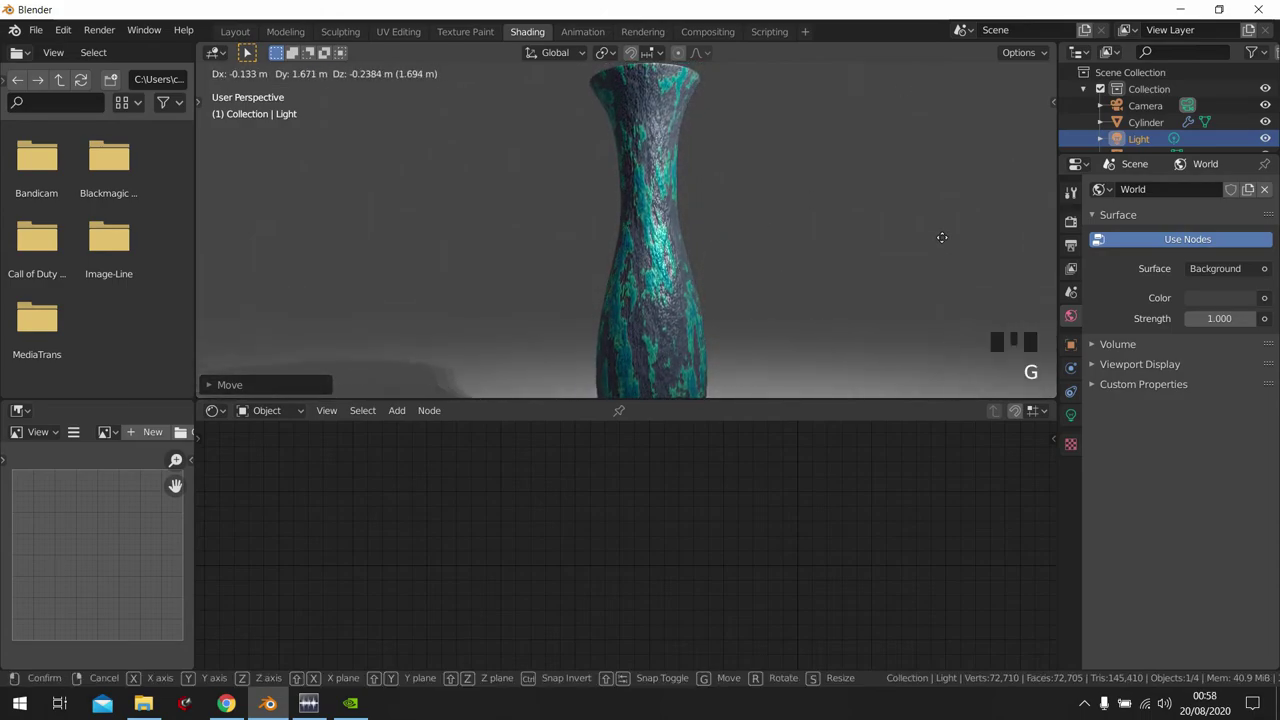
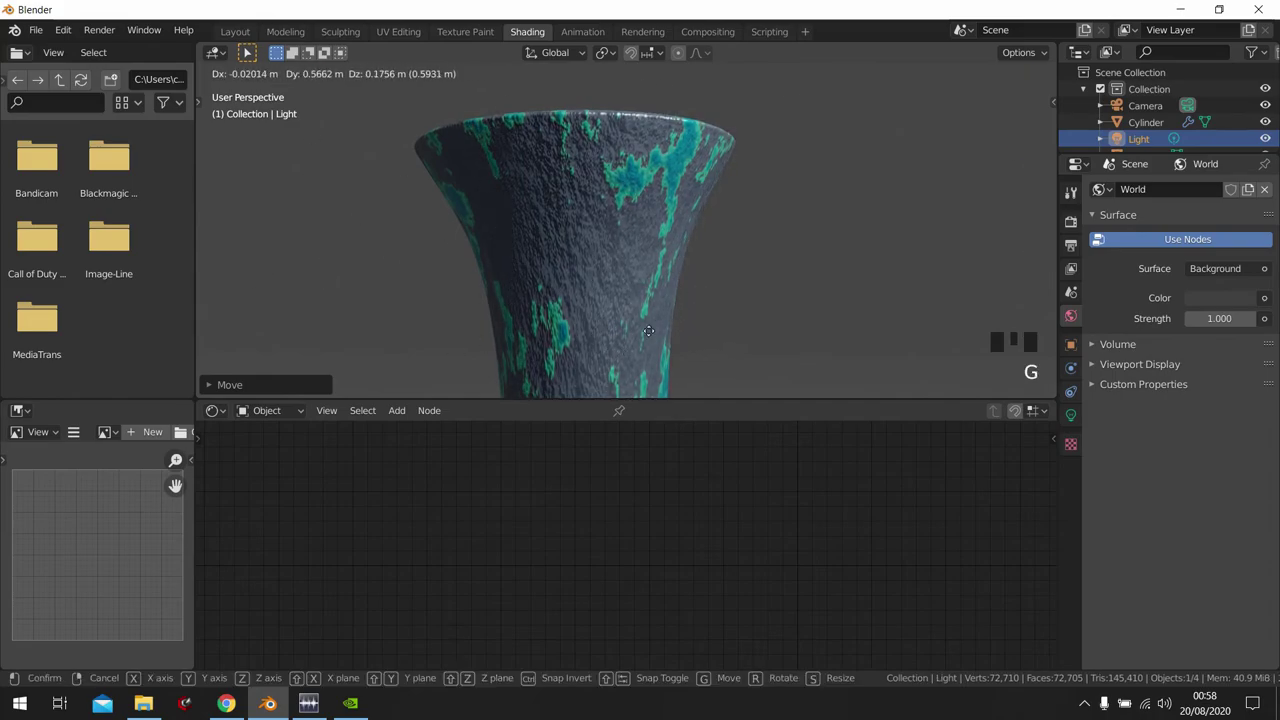
scroll(down, 3)
drag(596, 255, 603, 197)
click(603, 197)
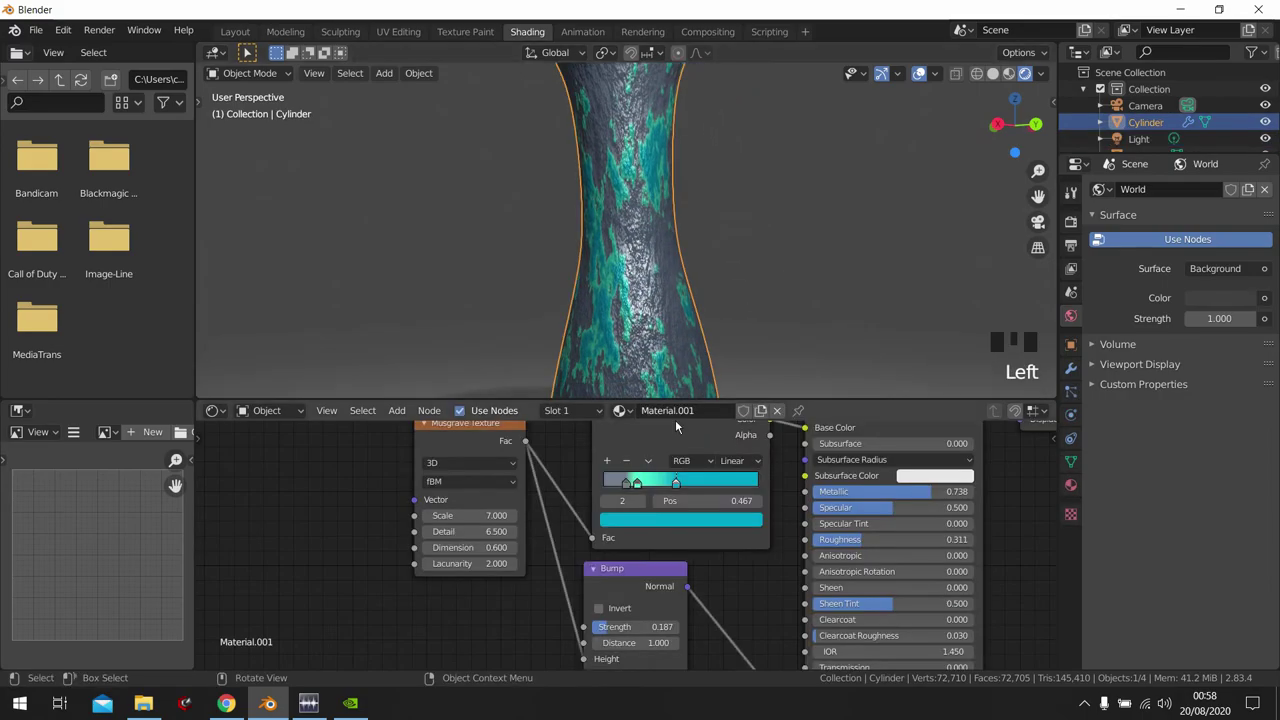
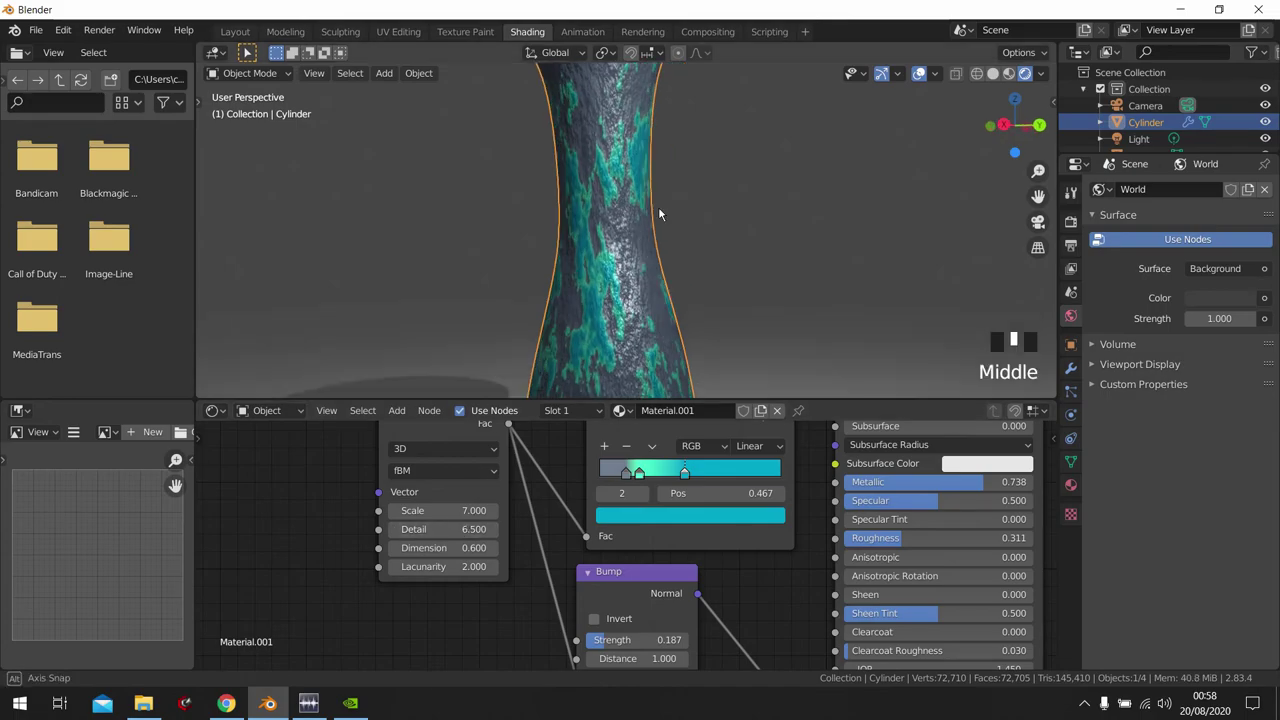
scroll(up, 3)
drag(482, 280, 653, 311)
scroll(down, 3)
drag(714, 283, 676, 316)
scroll(down, 3)
scroll(up, 3)
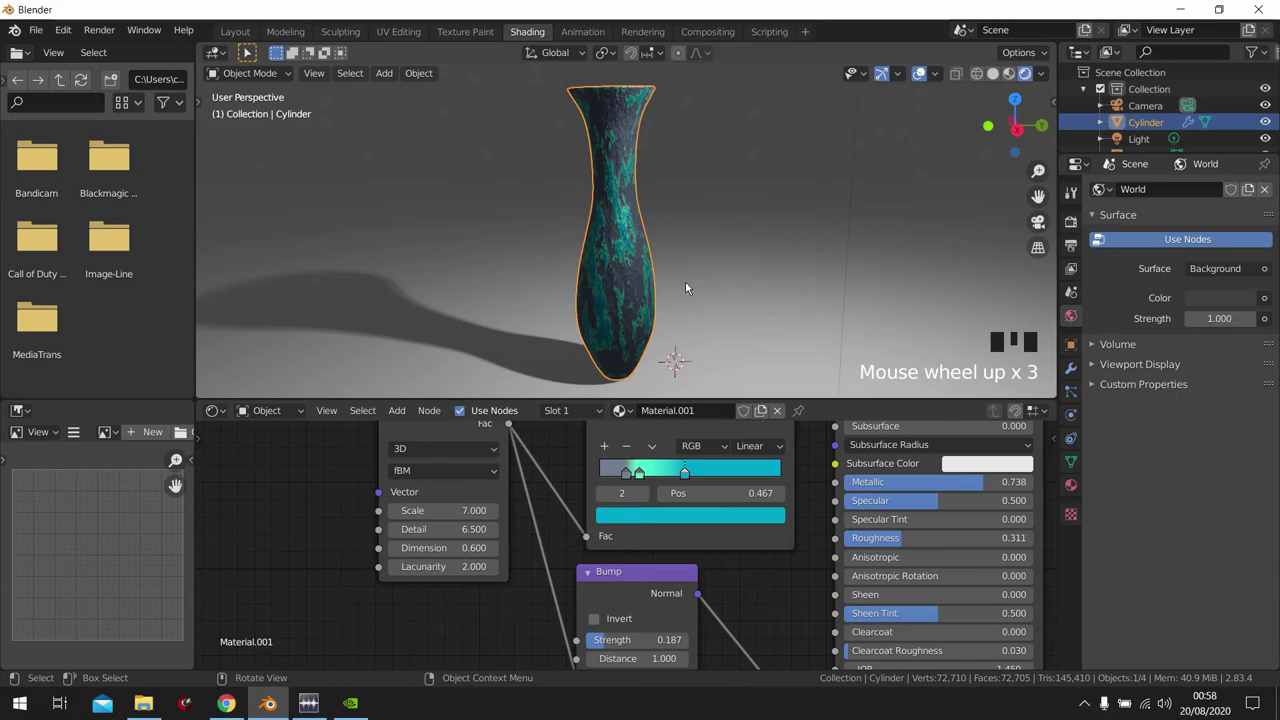